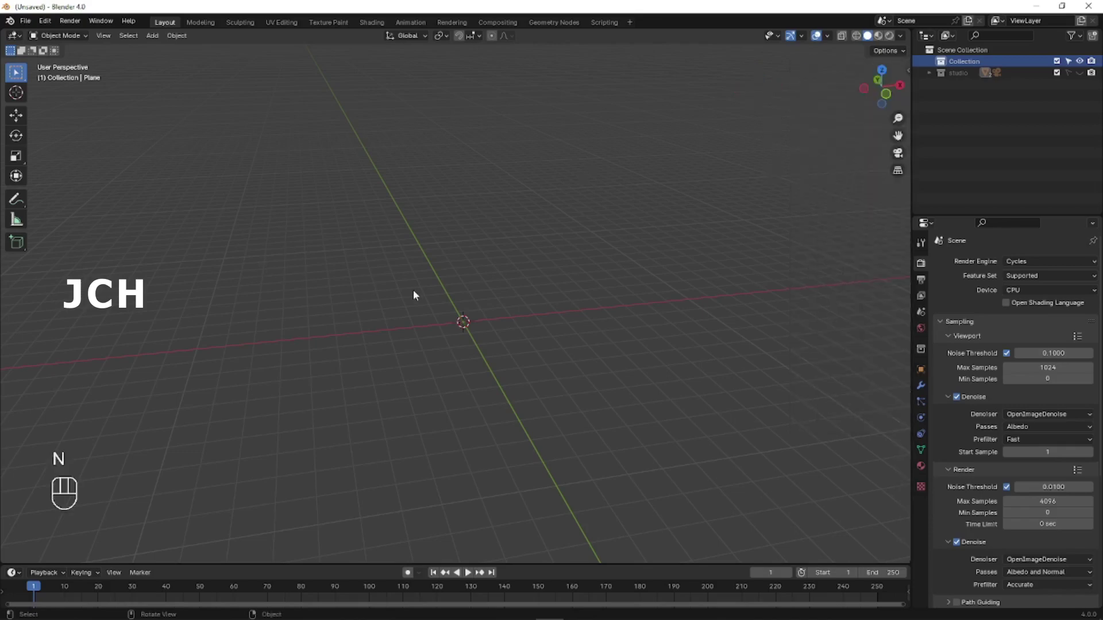
Add a cube to the empty scene and make a first vertical resize attempt.
{"action": "key", "text": "shift+a"}
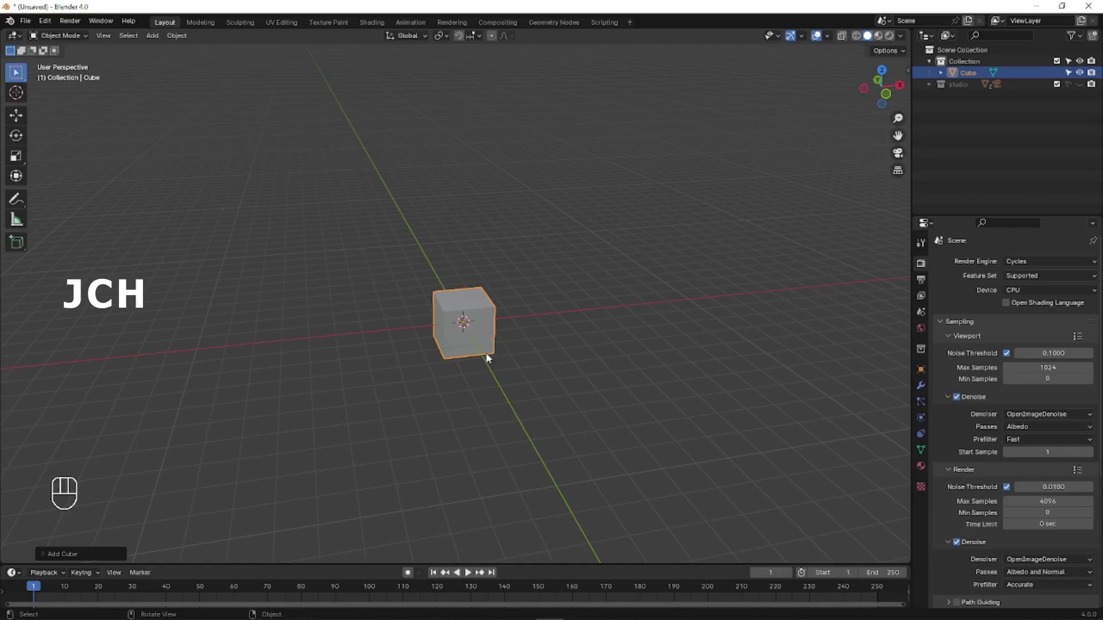
{"action": "key", "text": "s"}
{"action": "key", "text": "z"}
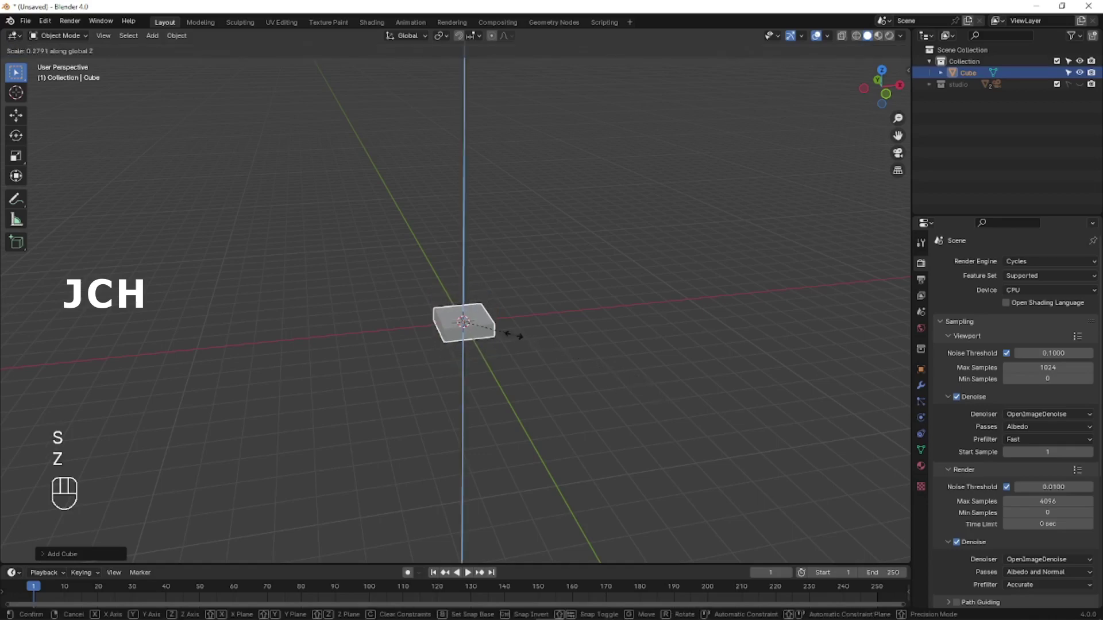
{"action": "key", "text": "KP_Decimal"}
{"action": "middle_click", "coordinate": [554, 326]}
{"action": "left_click_drag", "start_coordinate": [499, 328], "coordinate": [478, 344]}
Enlarge the cube evenly into a large wide block.
{"action": "key", "text": "s"}
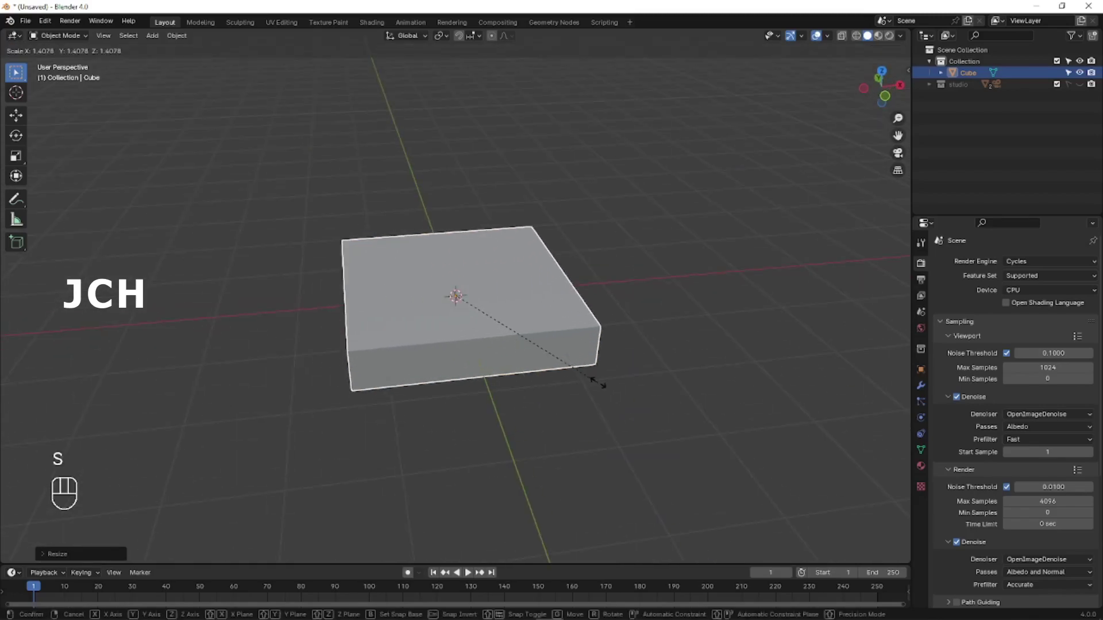
{"action": "left_click_drag", "start_coordinate": [558, 376], "coordinate": [585, 335]}
{"action": "left_click_drag", "start_coordinate": [573, 354], "coordinate": [571, 375]}
{"action": "key", "text": "s"}
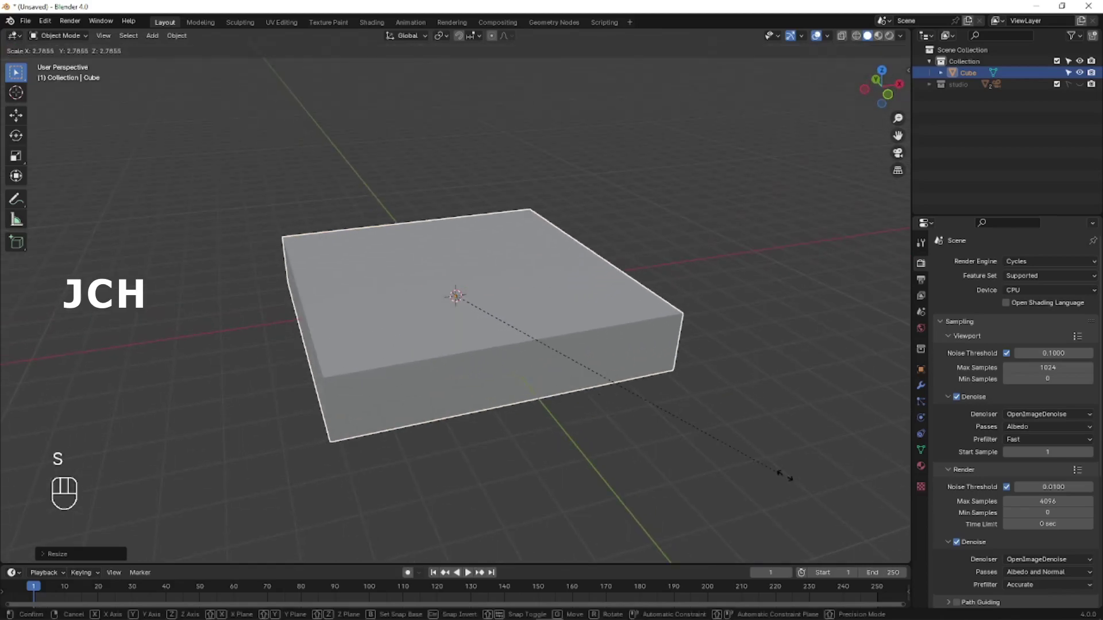
{"action": "key", "text": "s"}
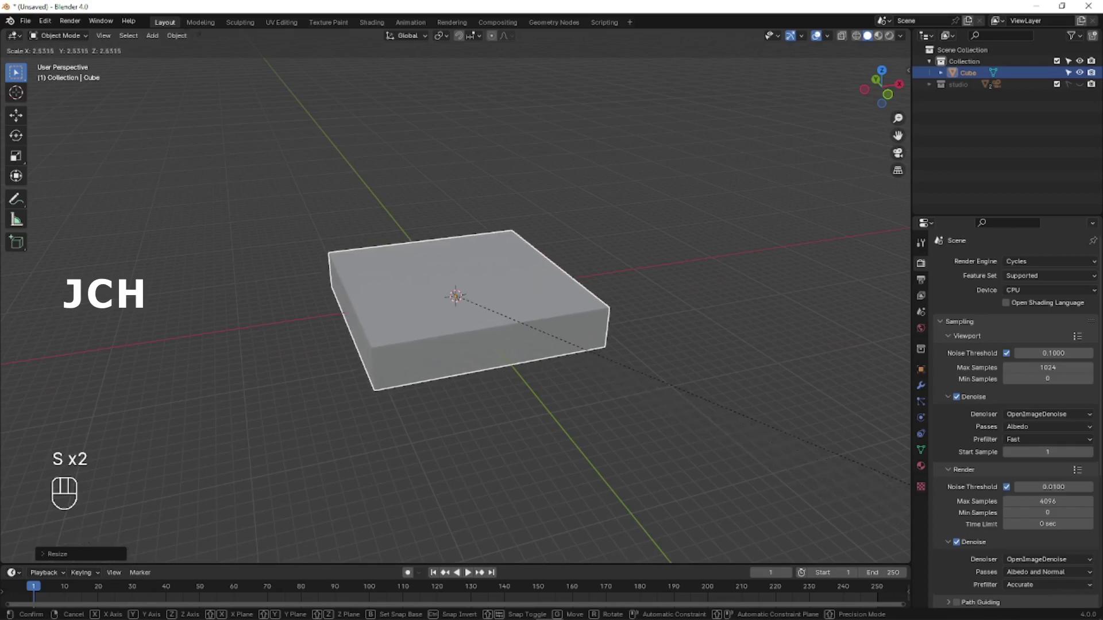
{"action": "left_click", "coordinate": [197, 34]}
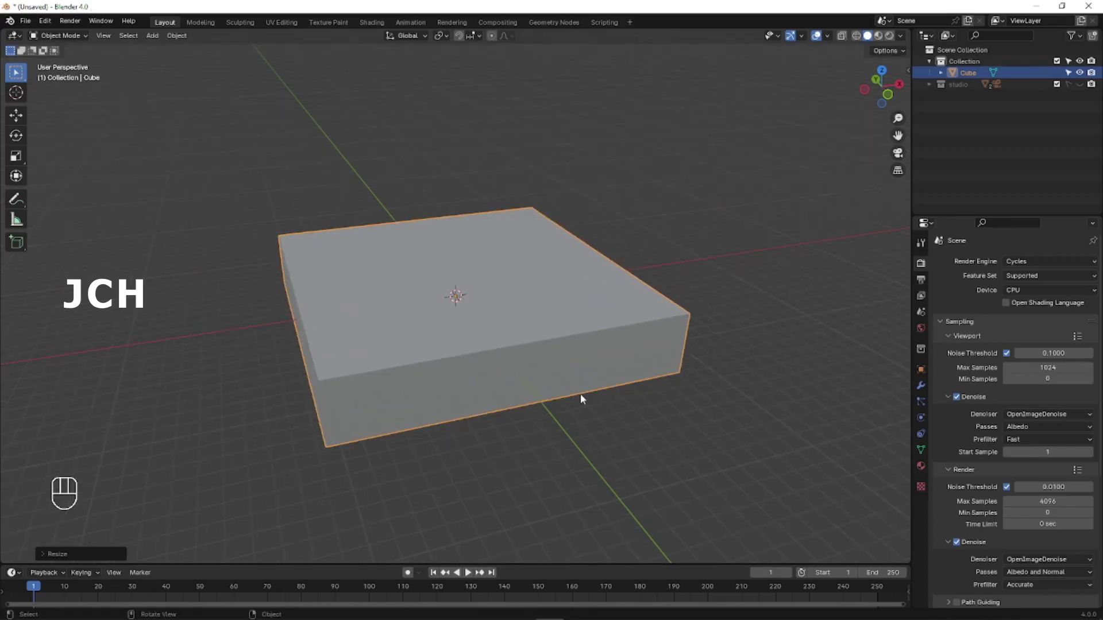
Flatten the block along Z into a thin square slab.
{"action": "key", "text": "s"}
{"action": "key", "text": "z"}
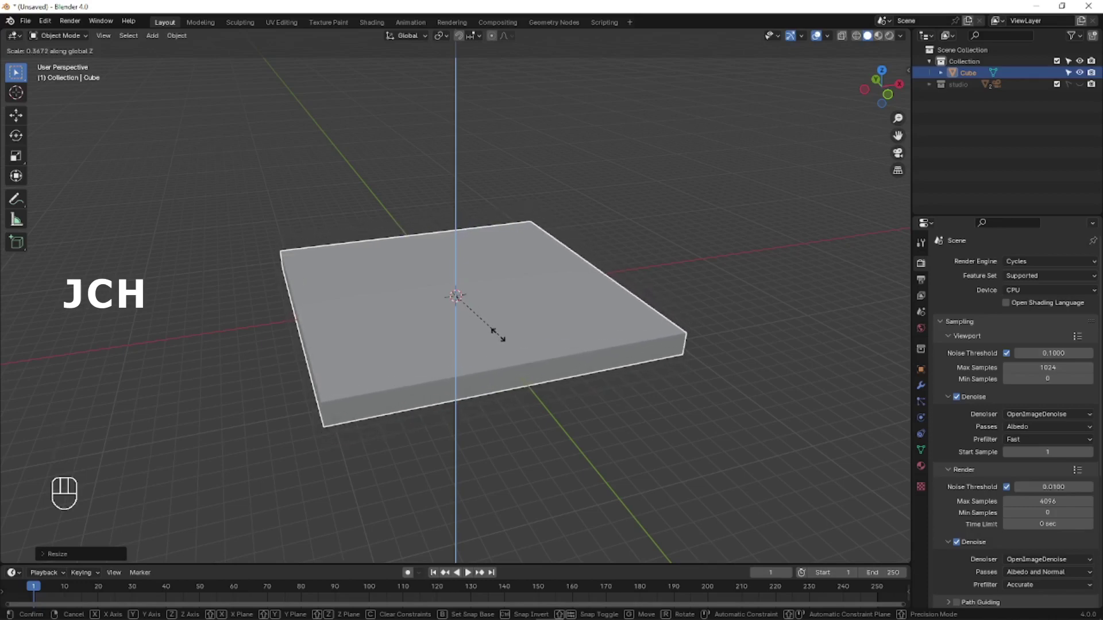
{"action": "left_click_drag", "start_coordinate": [387, 378], "coordinate": [395, 344]}
{"action": "key", "text": "s"}
{"action": "key", "text": "z"}
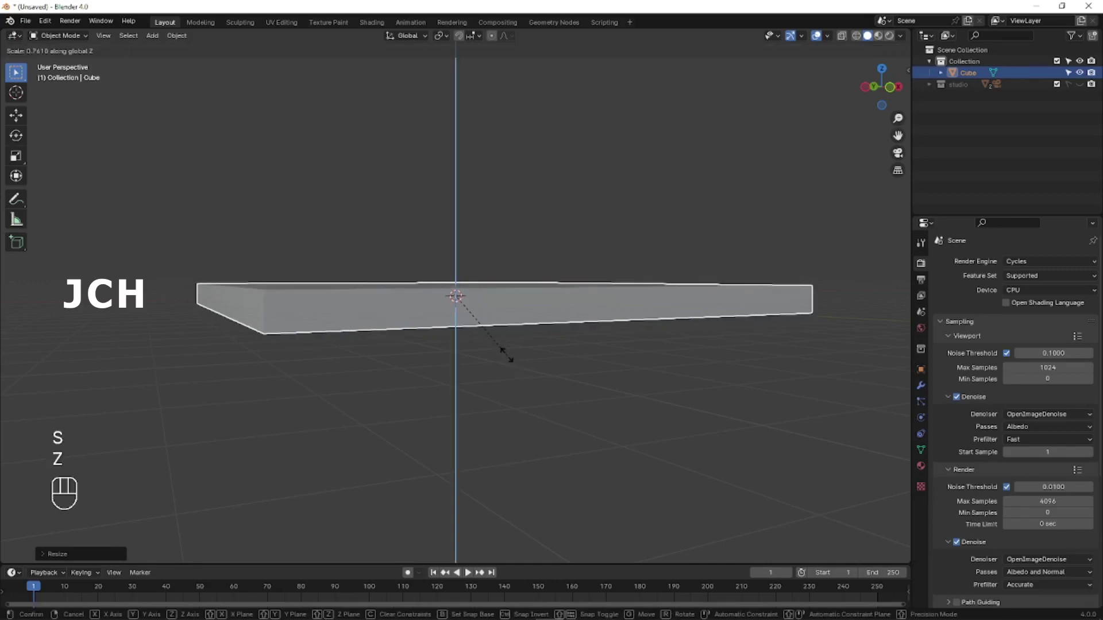
{"action": "left_click_drag", "start_coordinate": [422, 253], "coordinate": [502, 283]}
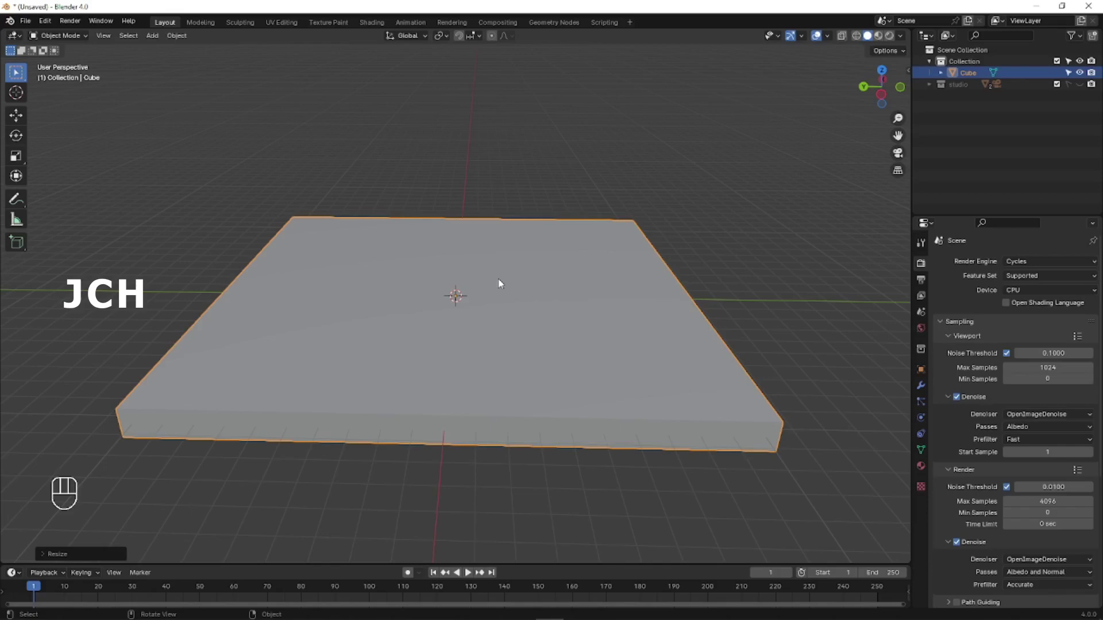
Apply the slab's scale so it keeps its 20.8 m square, 1.1 m thick size at scale 1.
{"action": "key", "text": "ctrl+a"}
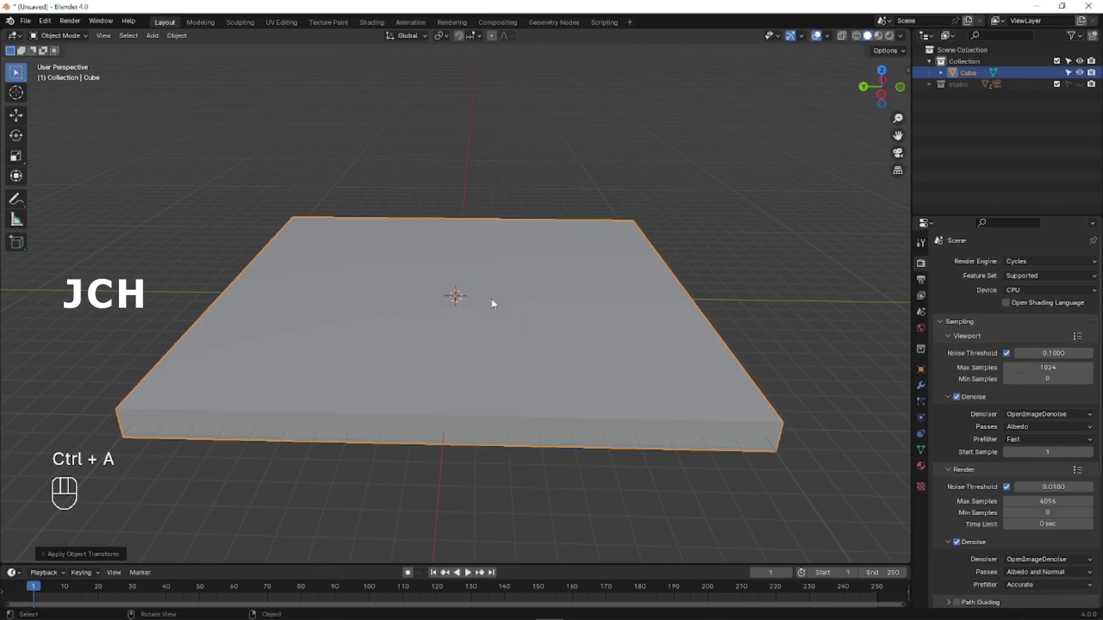
{"action": "left_click_drag", "start_coordinate": [625, 328], "coordinate": [491, 312]}
{"action": "key", "text": "n"}
{"action": "left_click", "coordinate": [909, 78]}
{"action": "key", "text": "ctrl+z"}
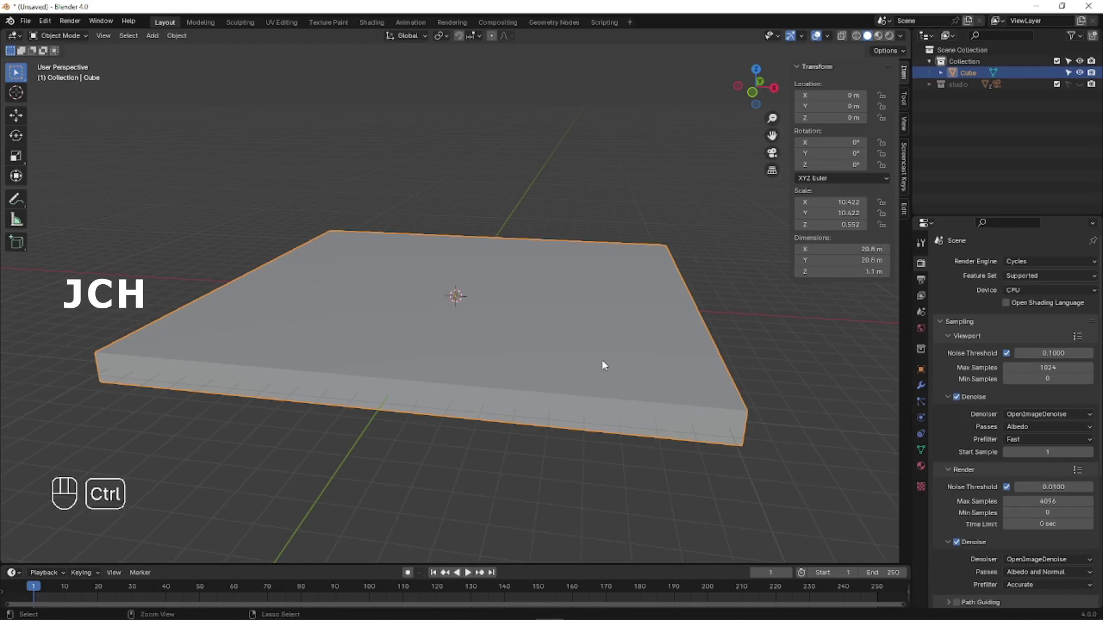
{"action": "key", "text": "ctrl+a"}
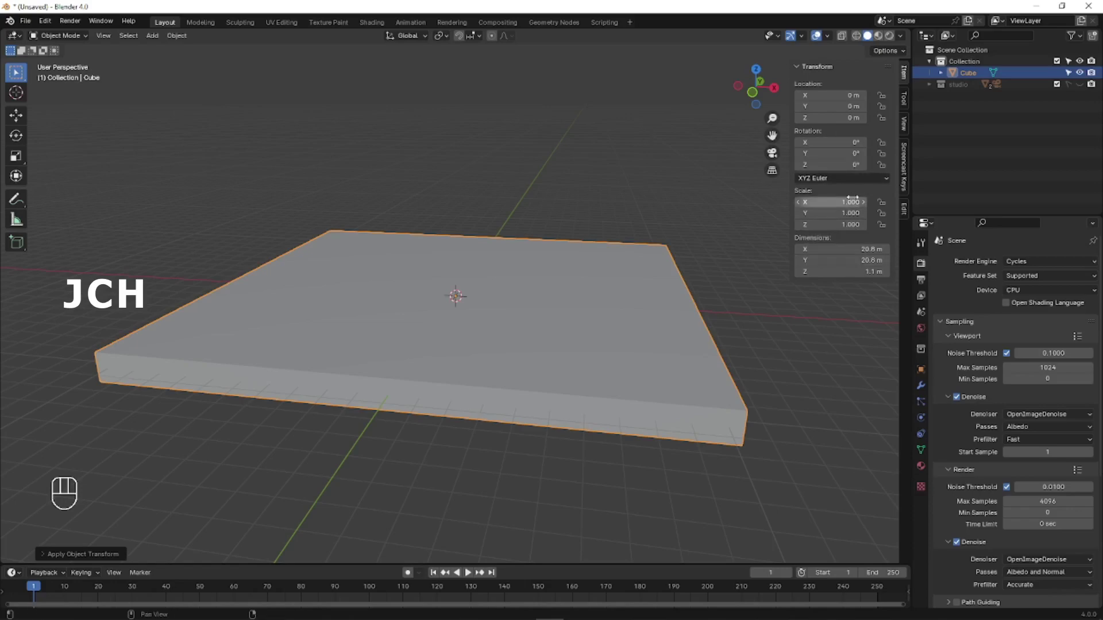
{"action": "left_click_drag", "start_coordinate": [524, 304], "coordinate": [498, 327]}
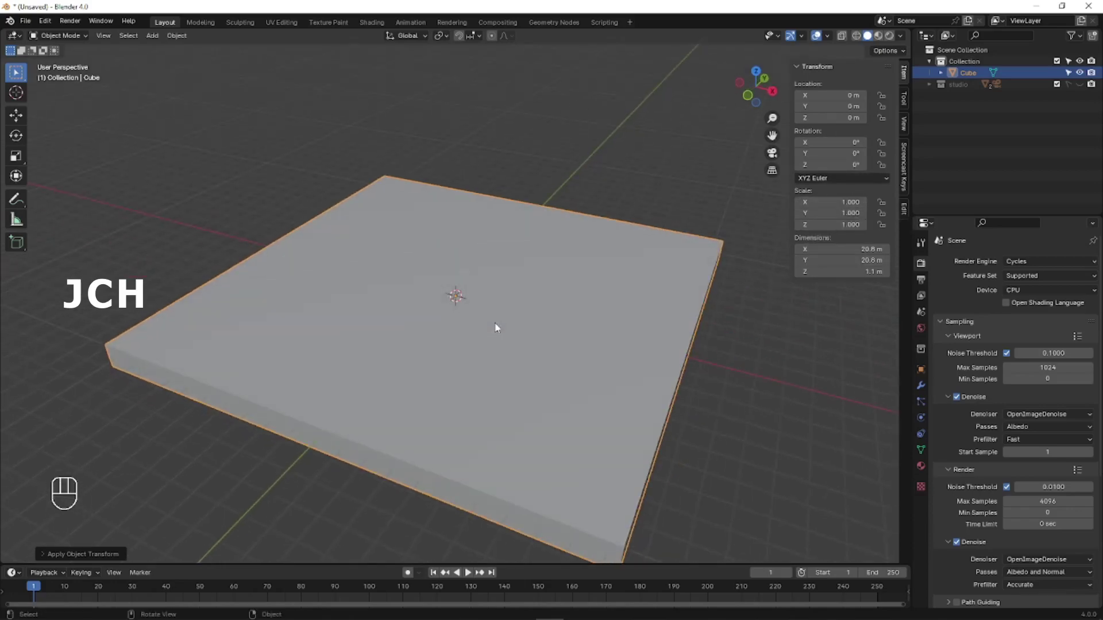
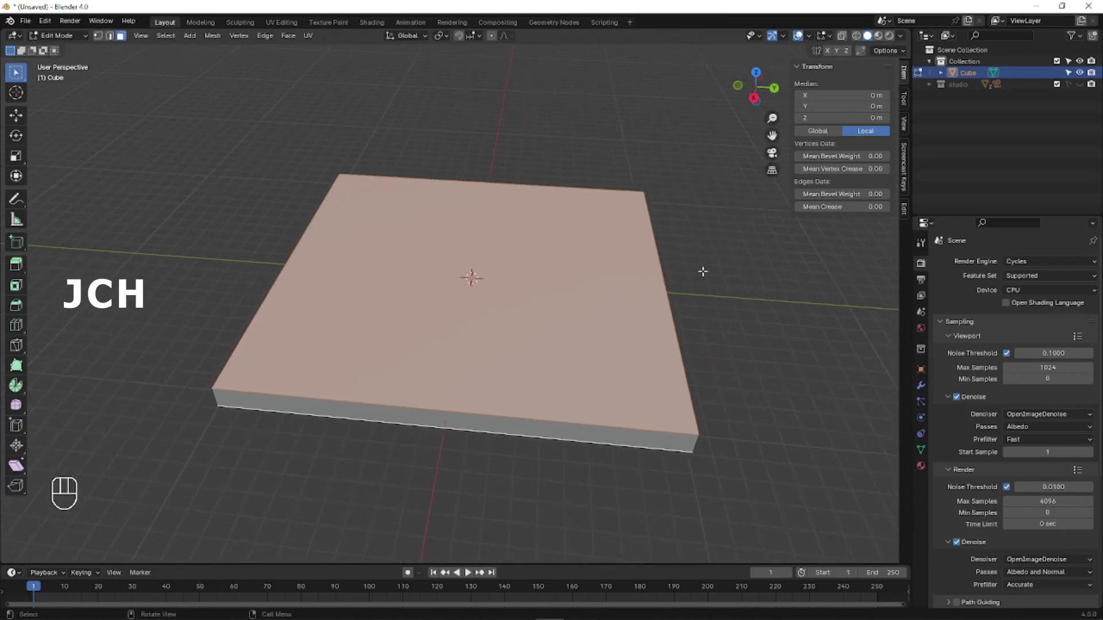
From top view, inset the slab's top face to define the thin border frame.
{"action": "key", "text": "KP_7"}
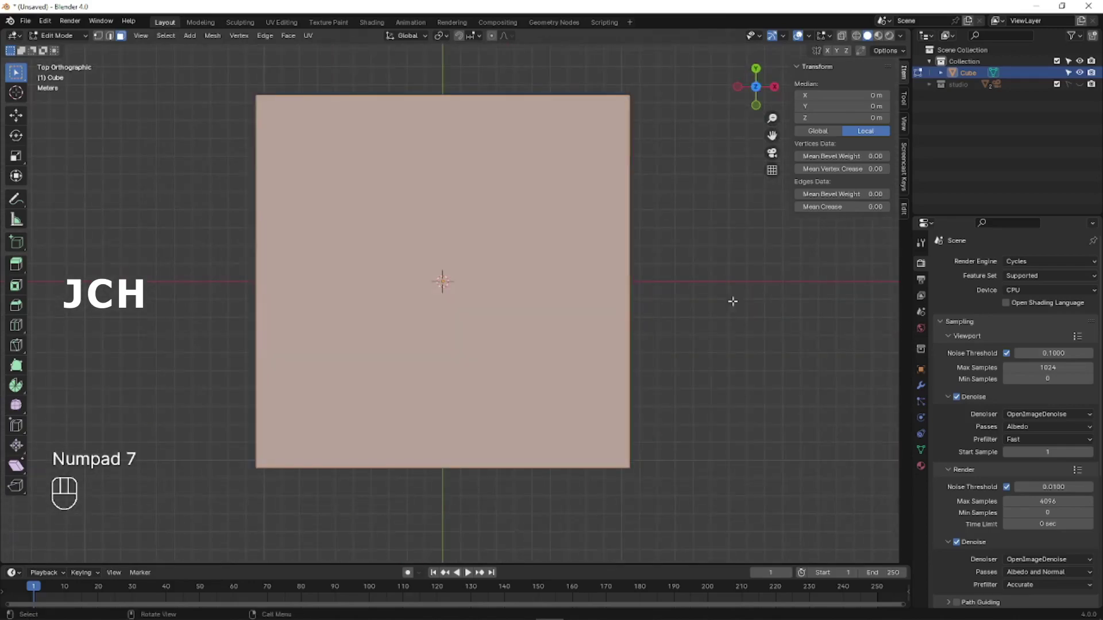
{"action": "key", "text": "i"}
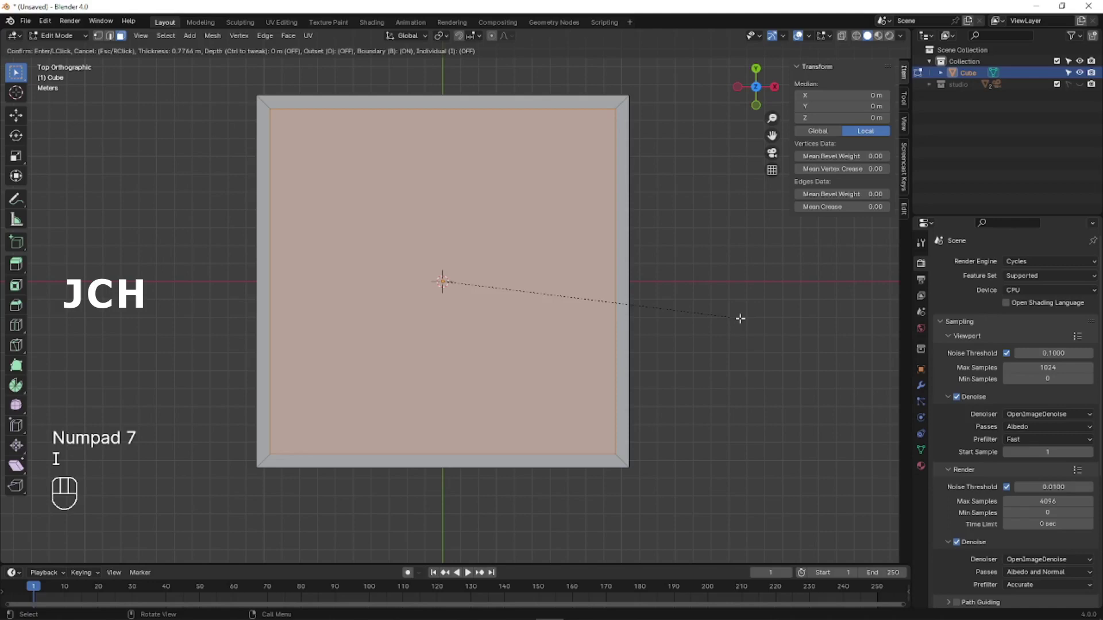
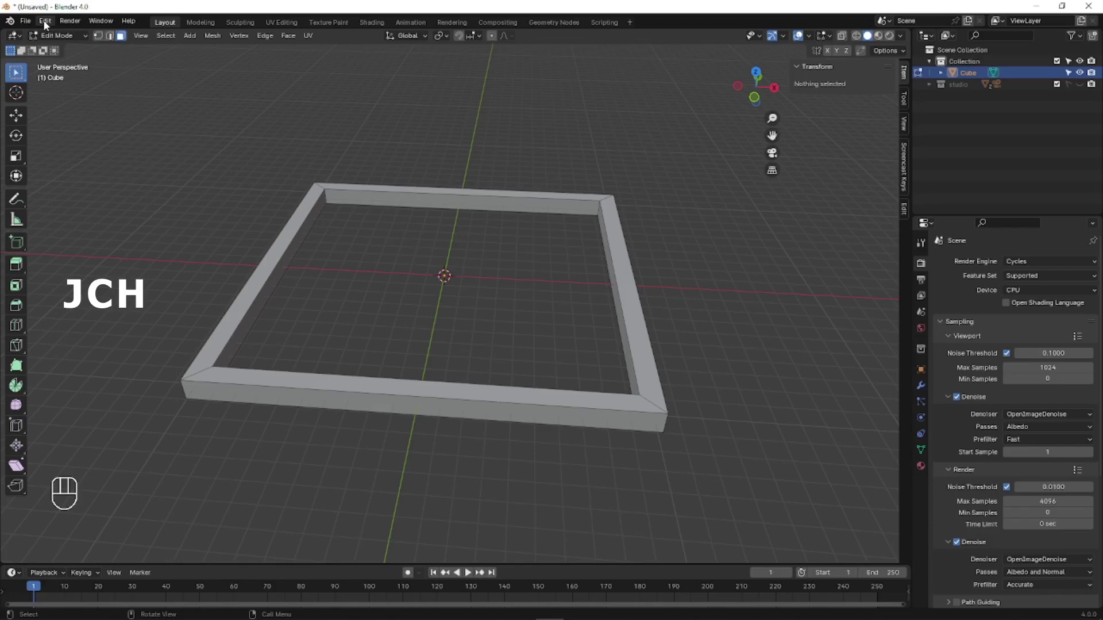
{"action": "left_click_drag", "start_coordinate": [48, 24], "coordinate": [95, 171]}
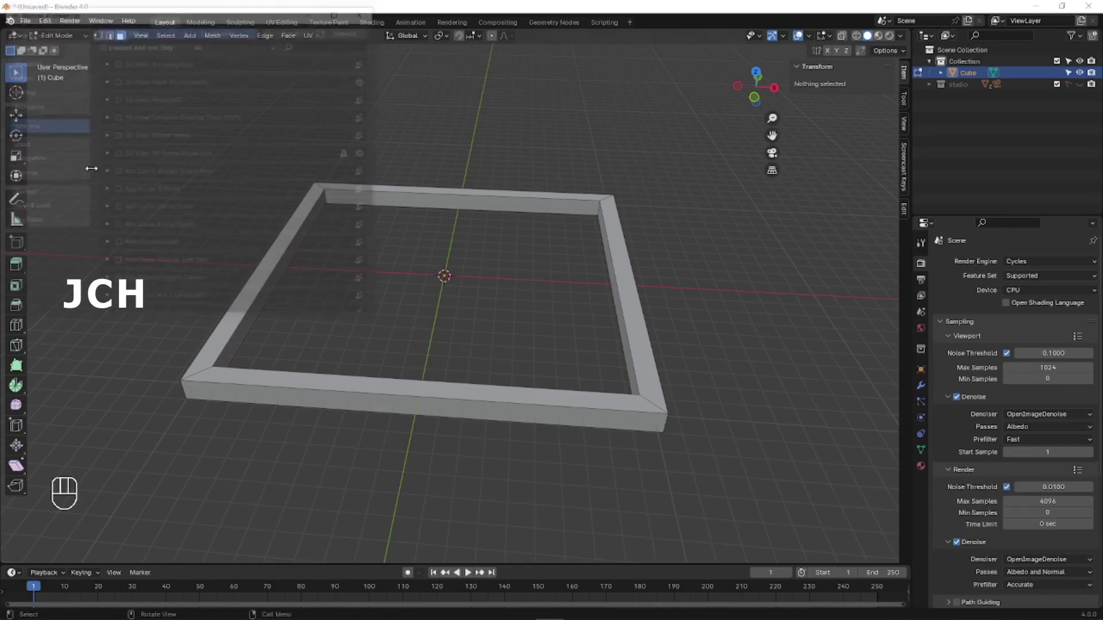
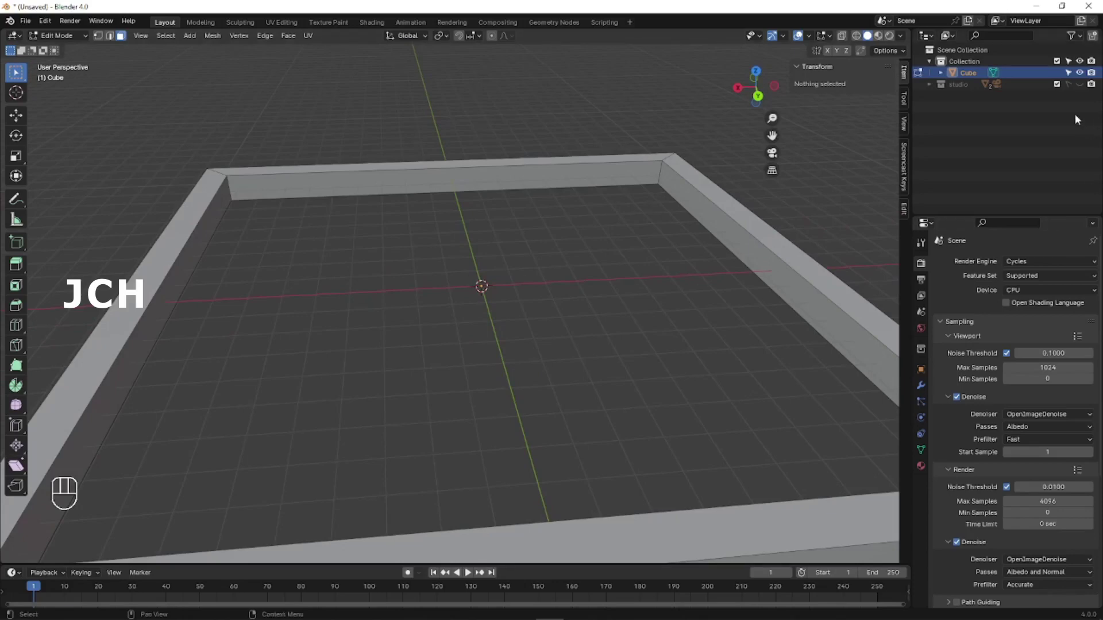
Briefly show the studio backdrop, then switch to edge selection for the inner corner.
{"action": "left_click", "coordinate": [1084, 84]}
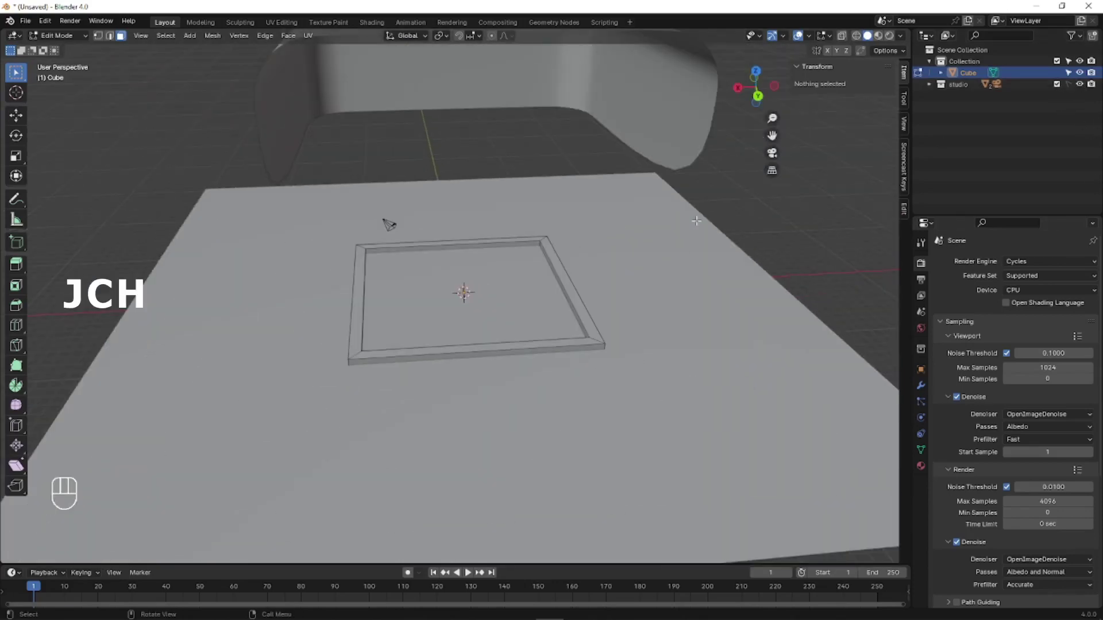
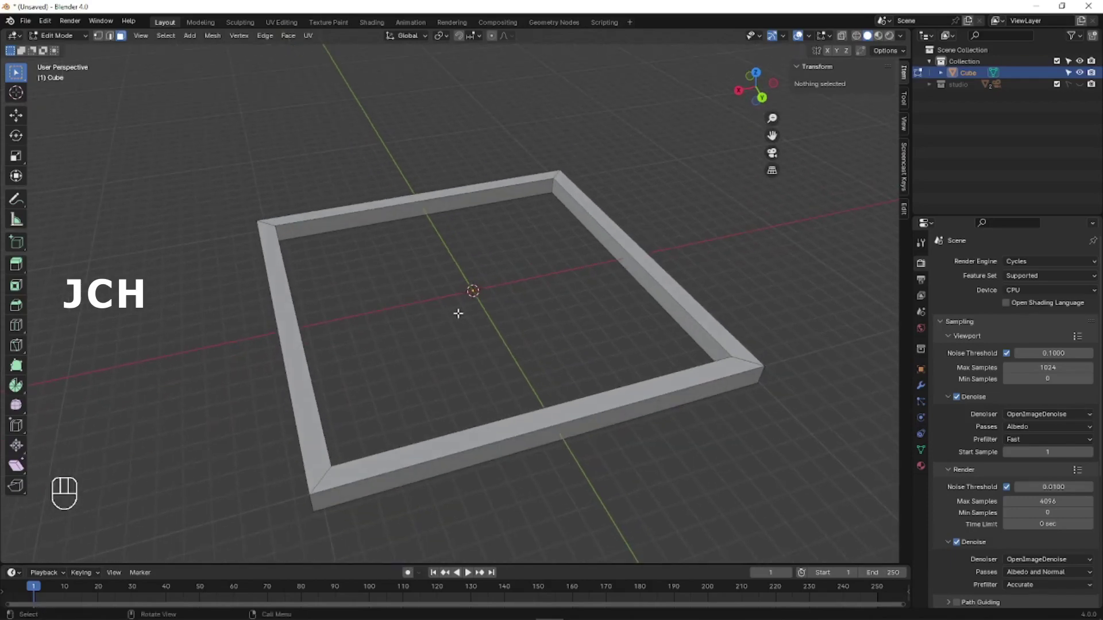
{"action": "key", "text": "2"}
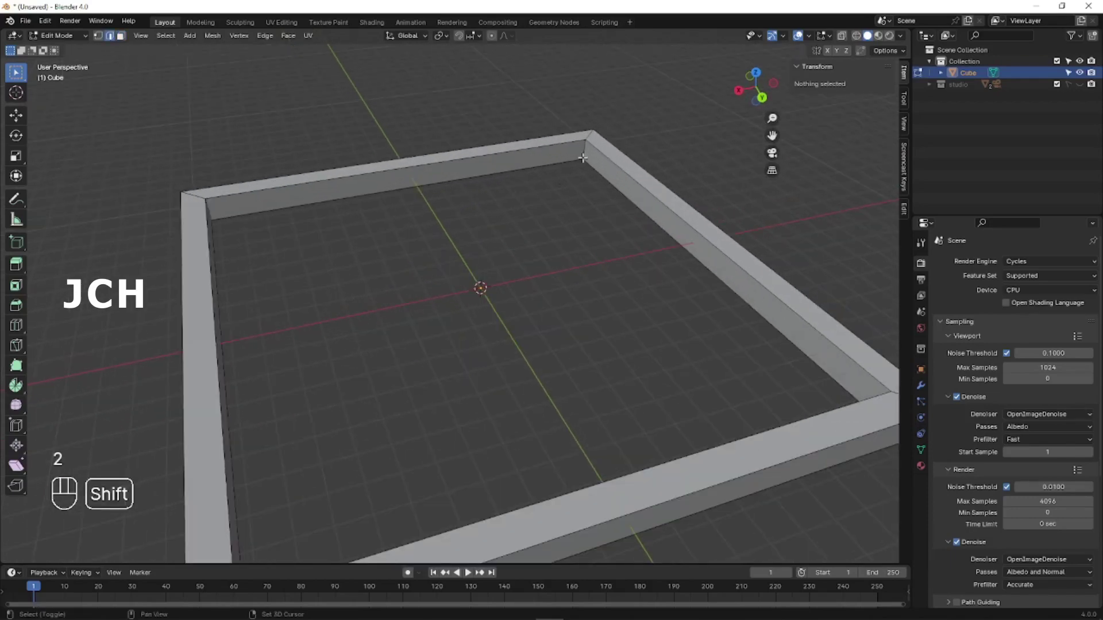
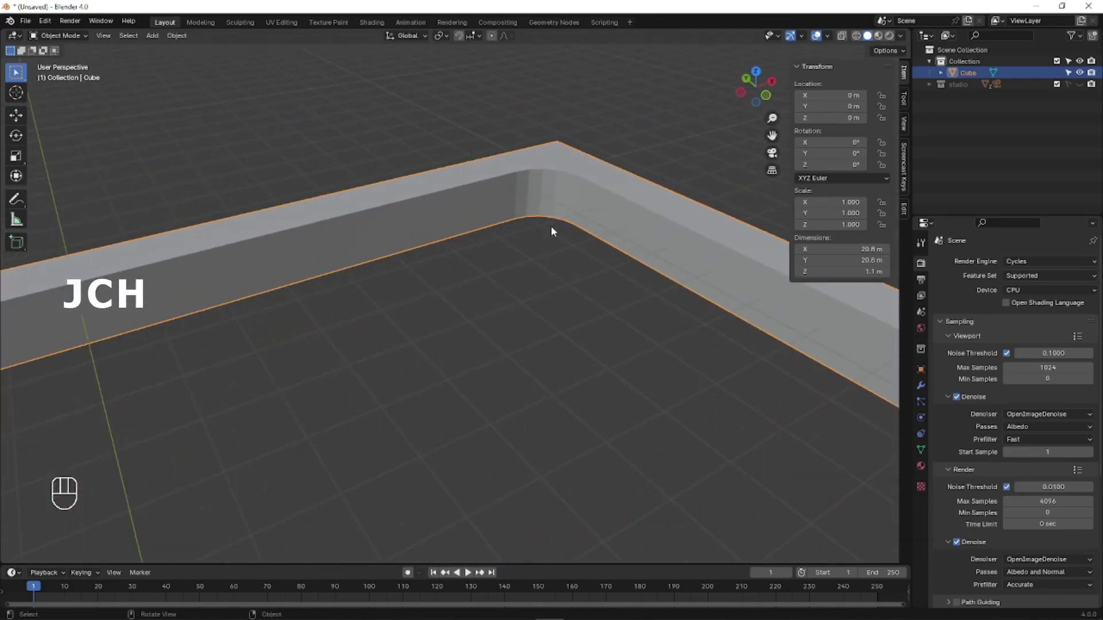
Crease all the frame's edges to strength 1 and view the subdivided frame in solid shading.
{"action": "middle_click", "coordinate": [573, 228]}
{"action": "left_click", "coordinate": [557, 245]}
{"action": "key", "text": "Tab"}
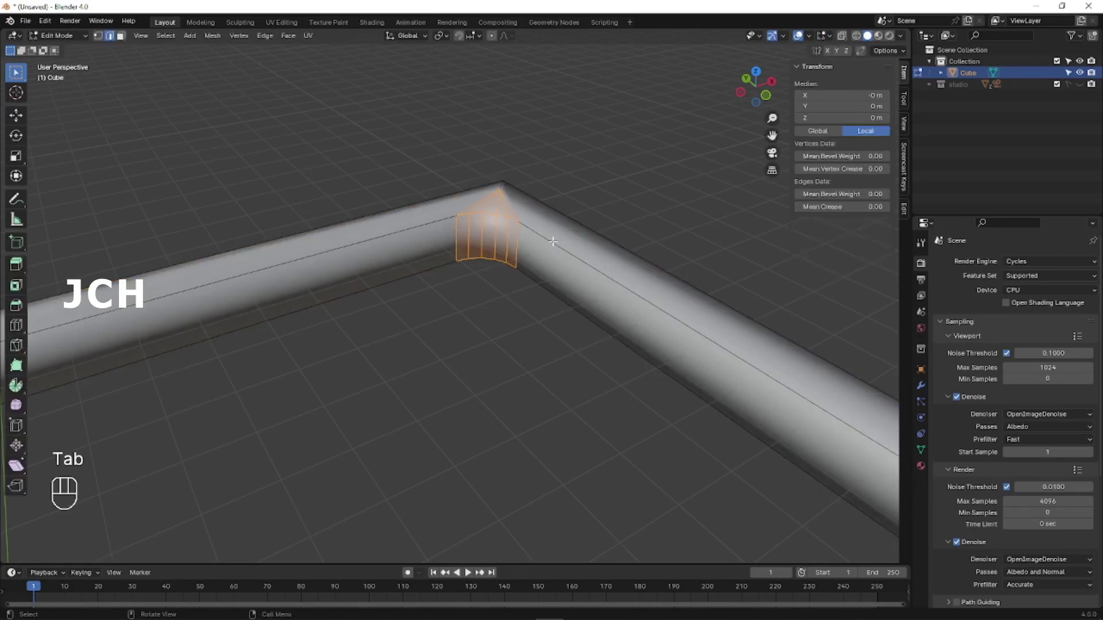
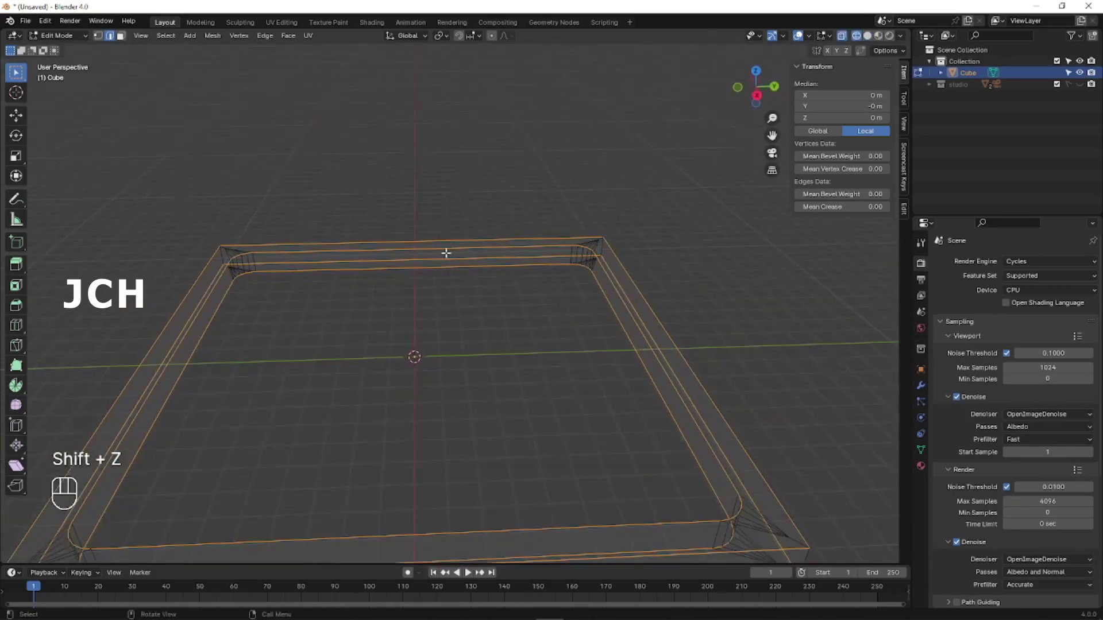
{"action": "key", "text": "shift+e"}
{"action": "key", "text": "KP_1"}
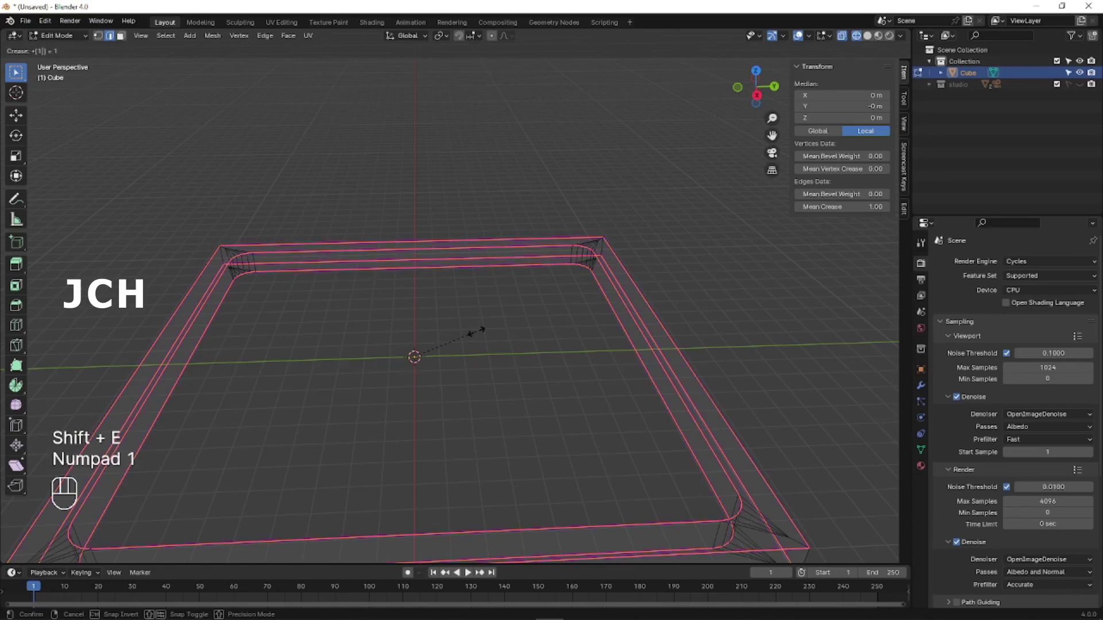
{"action": "key", "text": "KP_Enter"}
{"action": "key", "text": "Tab"}
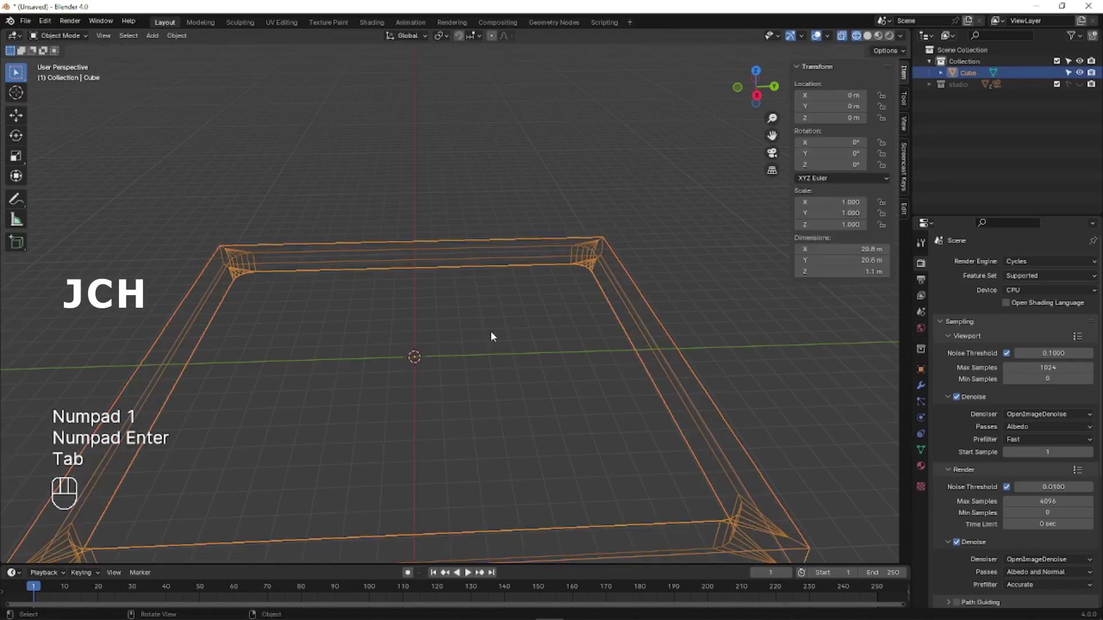
{"action": "key", "text": "shift+z"}
{"action": "left_click_drag", "start_coordinate": [543, 288], "coordinate": [622, 304]}
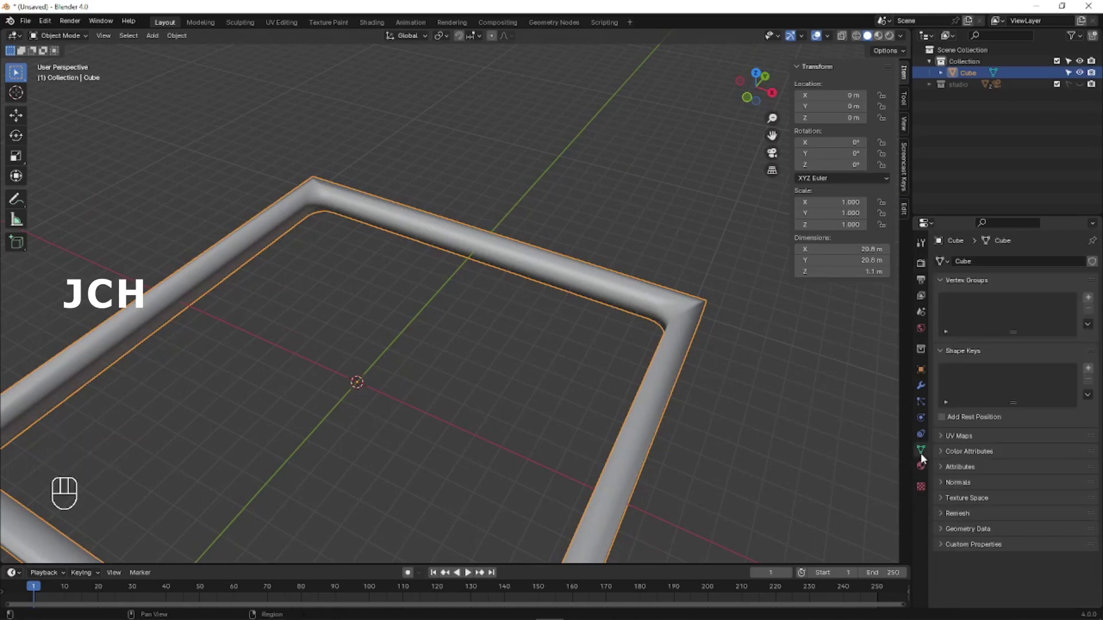
Enable Auto Smooth normals on the frame mesh and inspect the corner shading.
{"action": "left_click", "coordinate": [943, 483]}
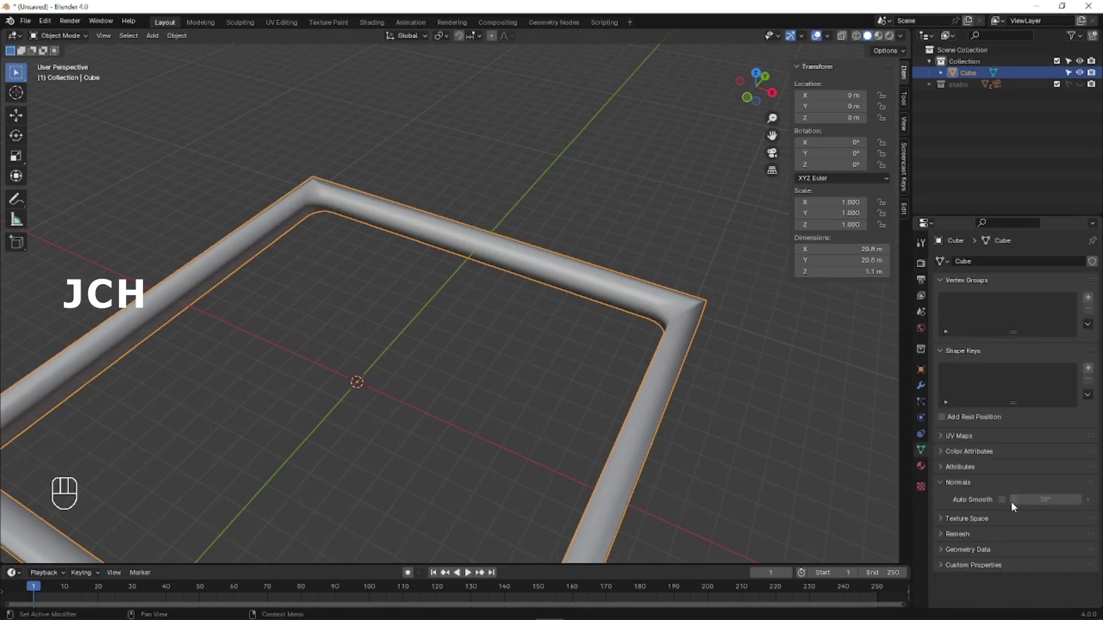
{"action": "left_click", "coordinate": [1005, 504]}
{"action": "left_click_drag", "start_coordinate": [396, 233], "coordinate": [354, 203]}
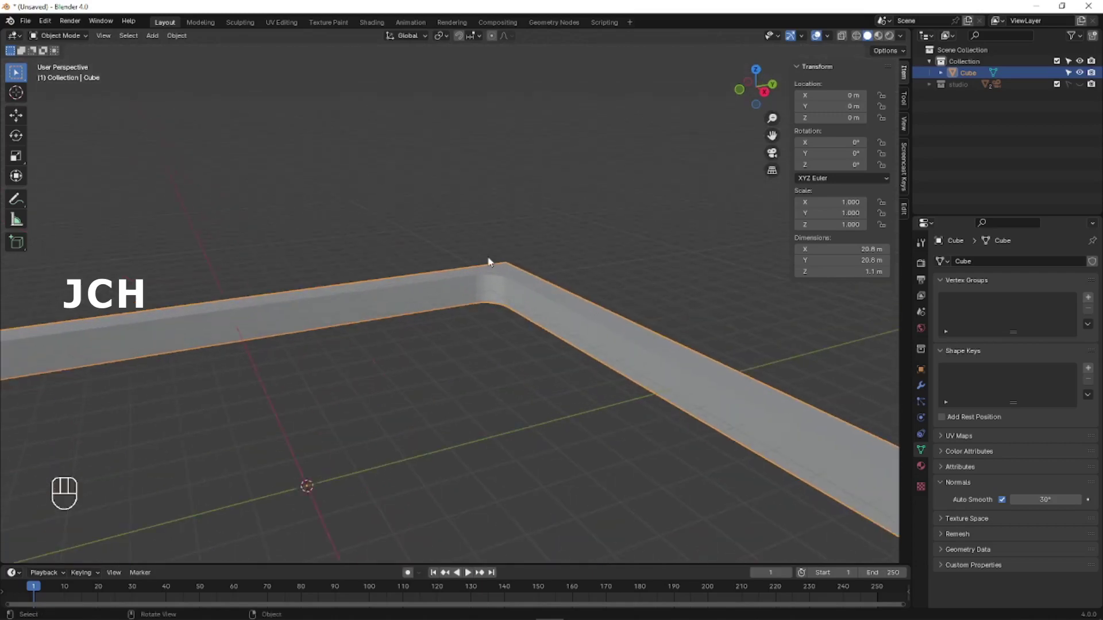
{"action": "left_click_drag", "start_coordinate": [497, 289], "coordinate": [341, 295]}
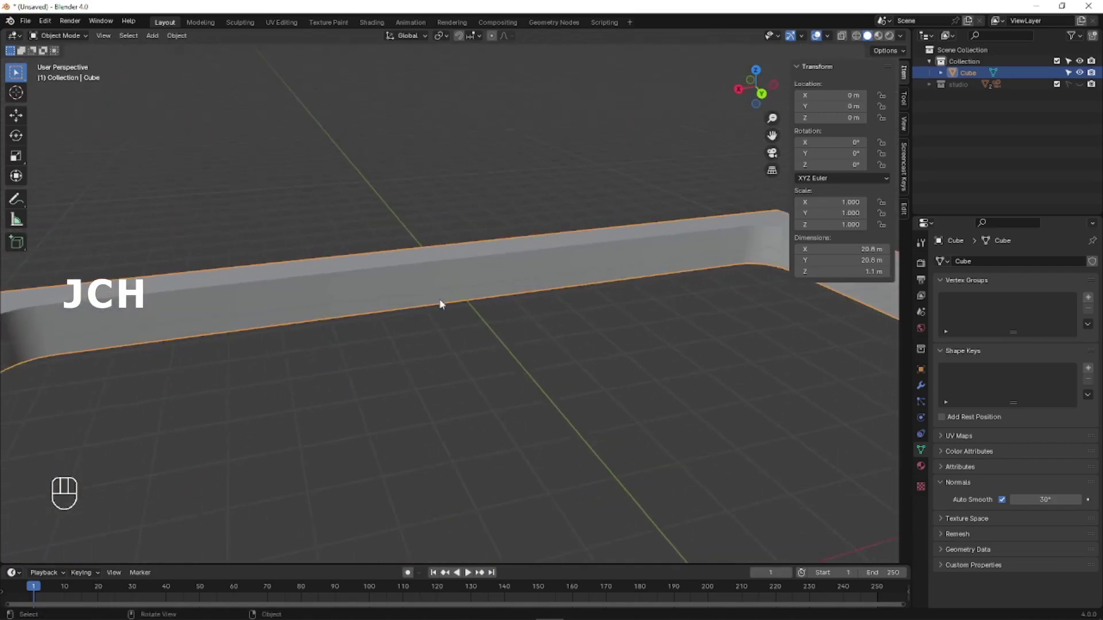
{"action": "left_click_drag", "start_coordinate": [599, 295], "coordinate": [502, 278]}
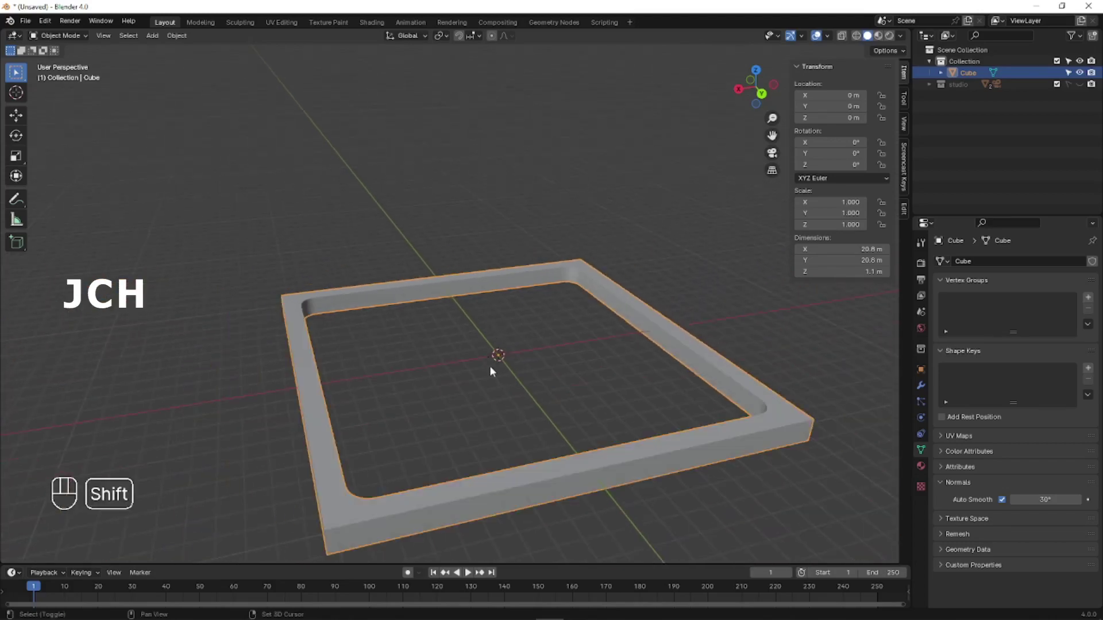
{"action": "left_click_drag", "start_coordinate": [489, 392], "coordinate": [452, 330]}
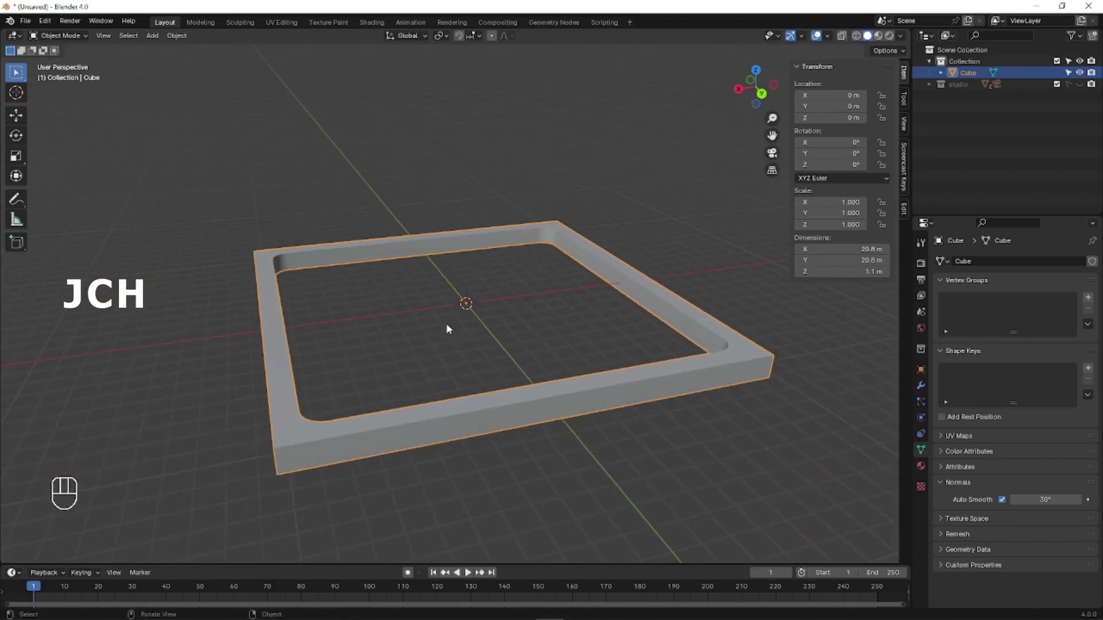
{"action": "key", "text": "F2"}
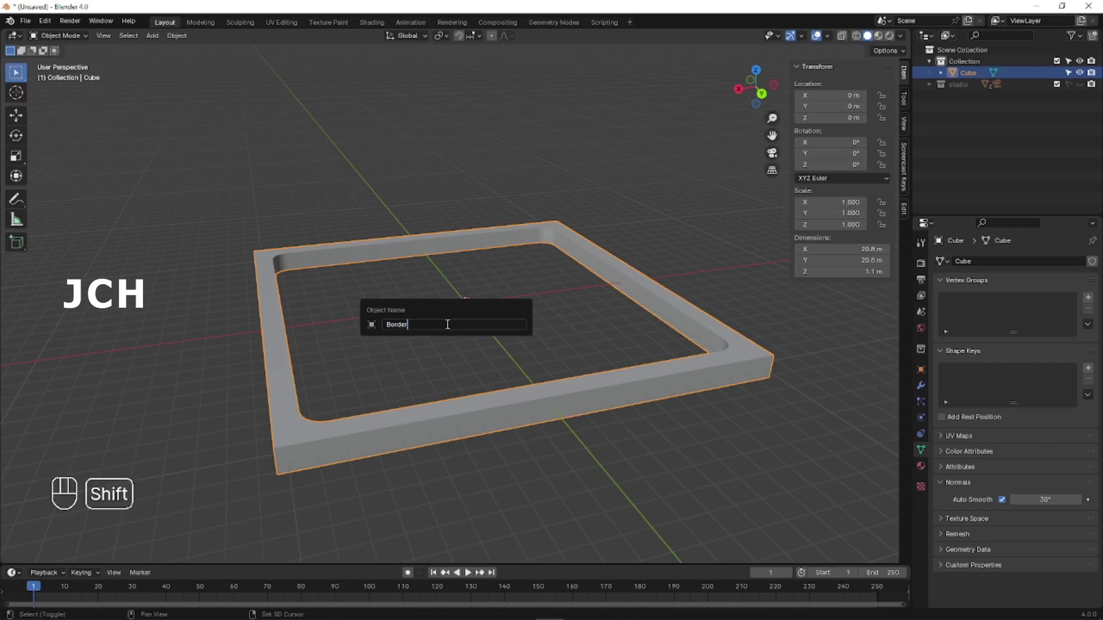
Confirm the name BorderWood, save the project as demo.blend and look the frame over.
{"action": "key", "text": "o"}
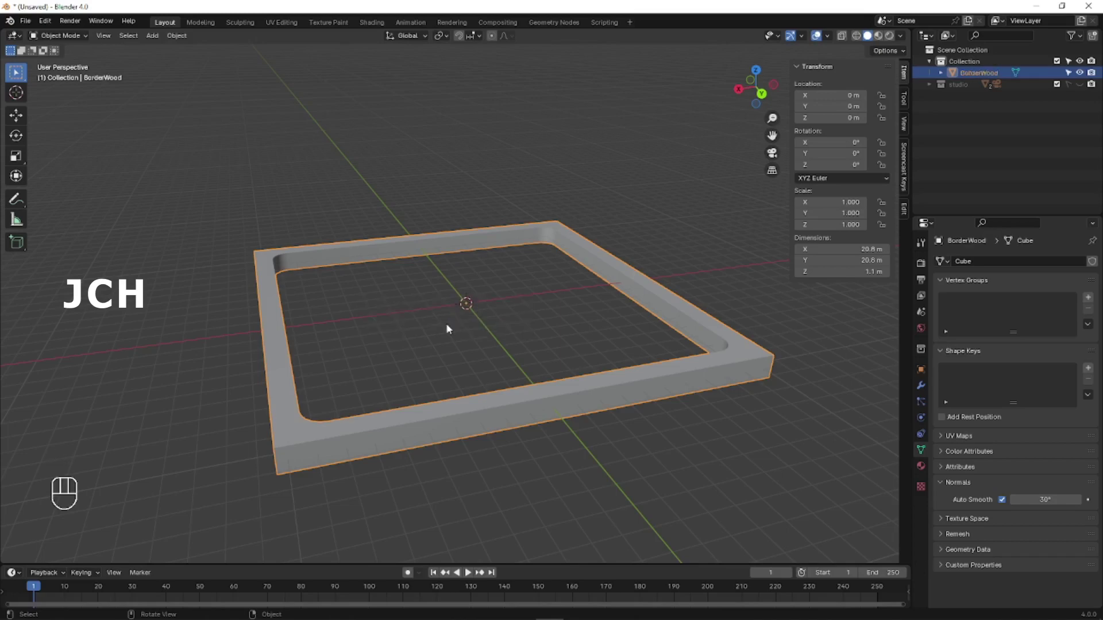
{"action": "key", "text": "ctrl+s"}
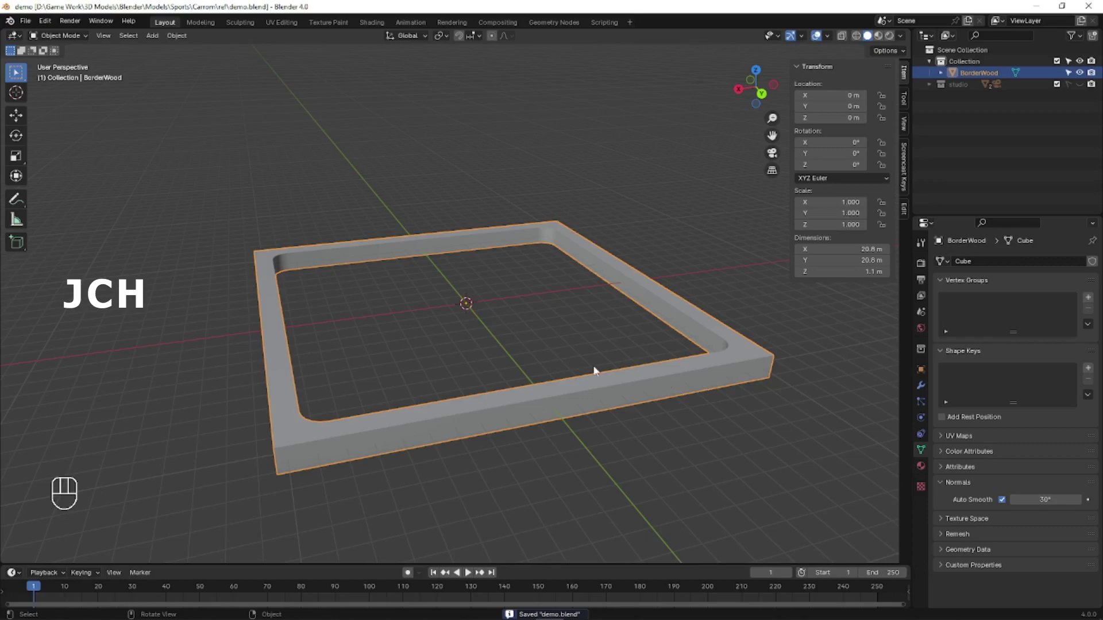
{"action": "left_click_drag", "start_coordinate": [407, 330], "coordinate": [583, 304]}
{"action": "left_click_drag", "start_coordinate": [533, 269], "coordinate": [575, 280]}
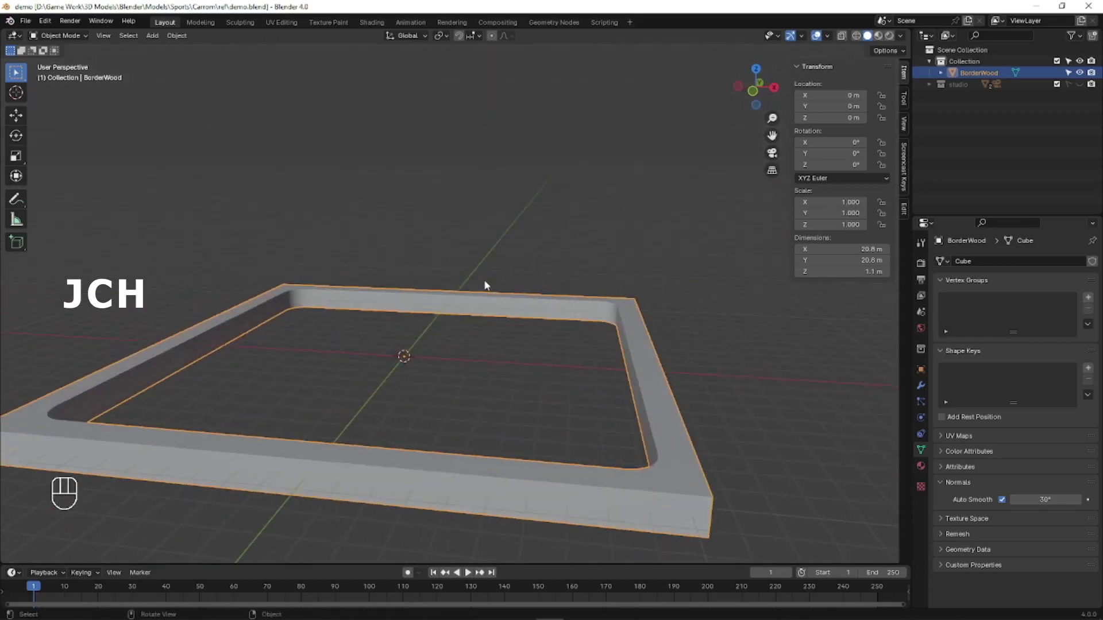
{"action": "left_click_drag", "start_coordinate": [468, 292], "coordinate": [451, 313]}
{"action": "left_click_drag", "start_coordinate": [449, 382], "coordinate": [432, 363]}
{"action": "left_click_drag", "start_coordinate": [444, 361], "coordinate": [494, 304]}
{"action": "middle_click", "coordinate": [469, 302]}
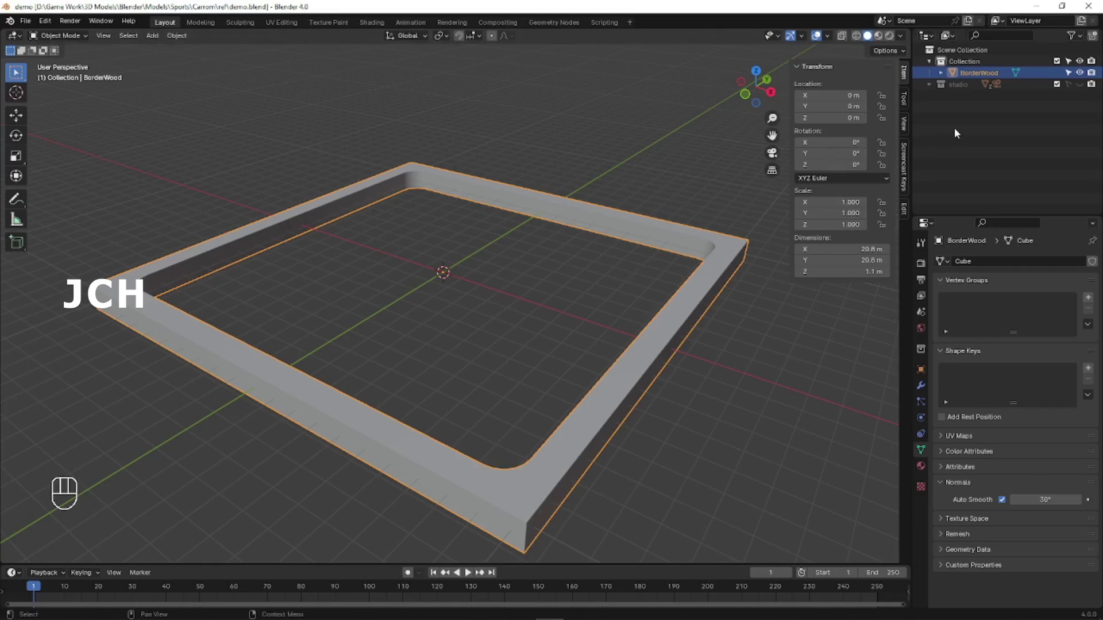
Add a plane and scale it in top view to fill the inside of the border frame.
{"action": "key", "text": "shift+a"}
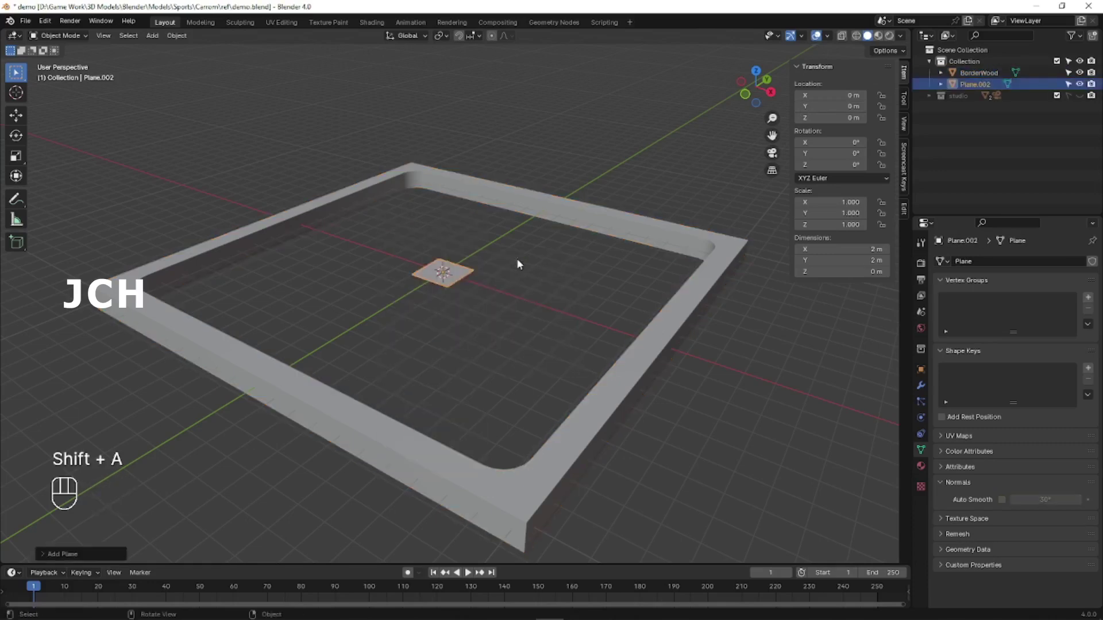
{"action": "key", "text": "KP_7"}
{"action": "key", "text": "s"}
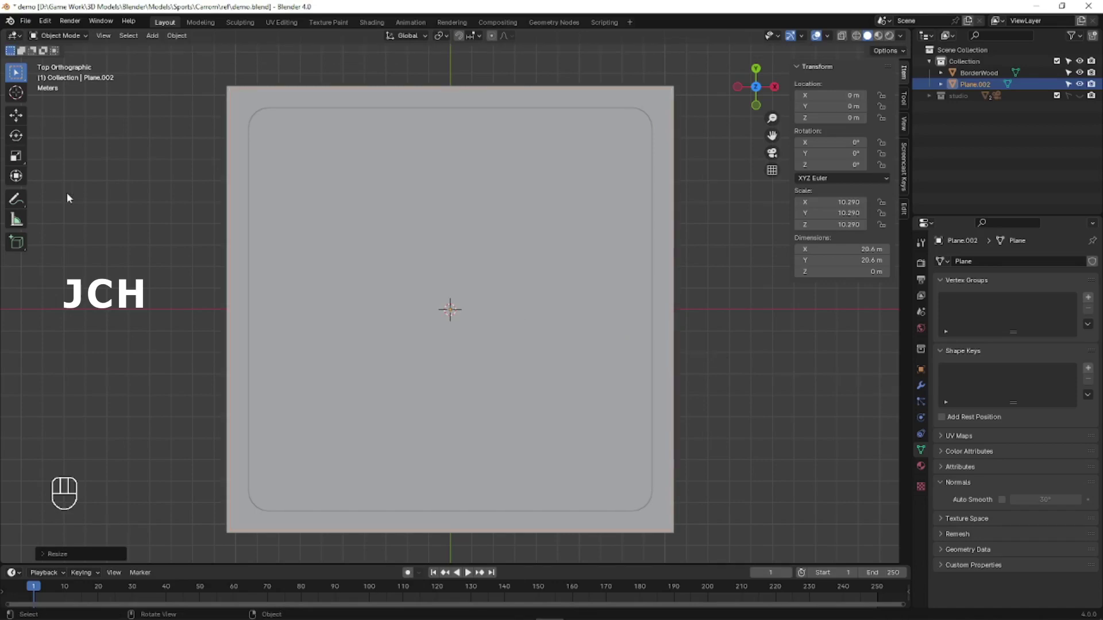
{"action": "left_click_drag", "start_coordinate": [419, 322], "coordinate": [424, 251]}
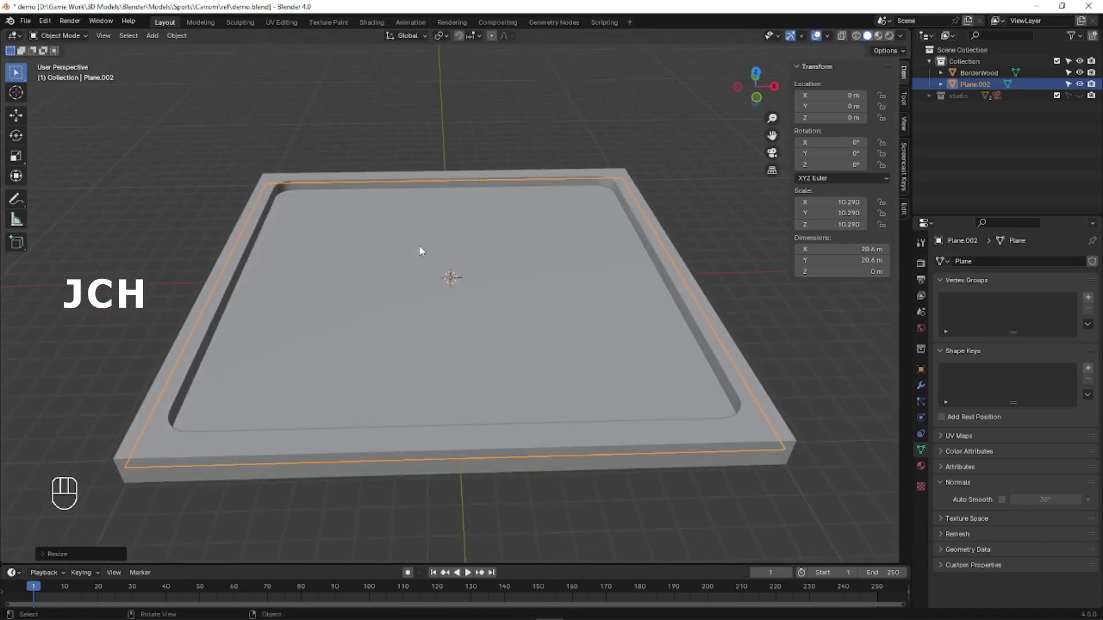
Apply the plane's scale at 20.6 m and begin editing its mesh from above.
{"action": "key", "text": "ctrl+a"}
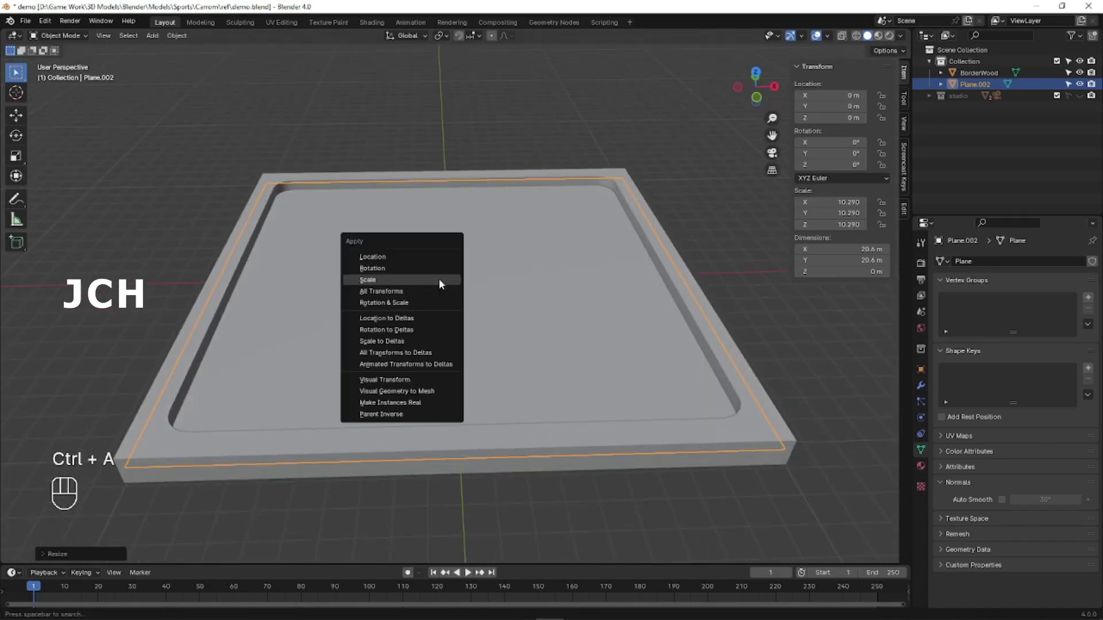
{"action": "left_click_drag", "start_coordinate": [514, 219], "coordinate": [527, 286]}
{"action": "key", "text": "KP_7"}
{"action": "key", "text": "Tab"}
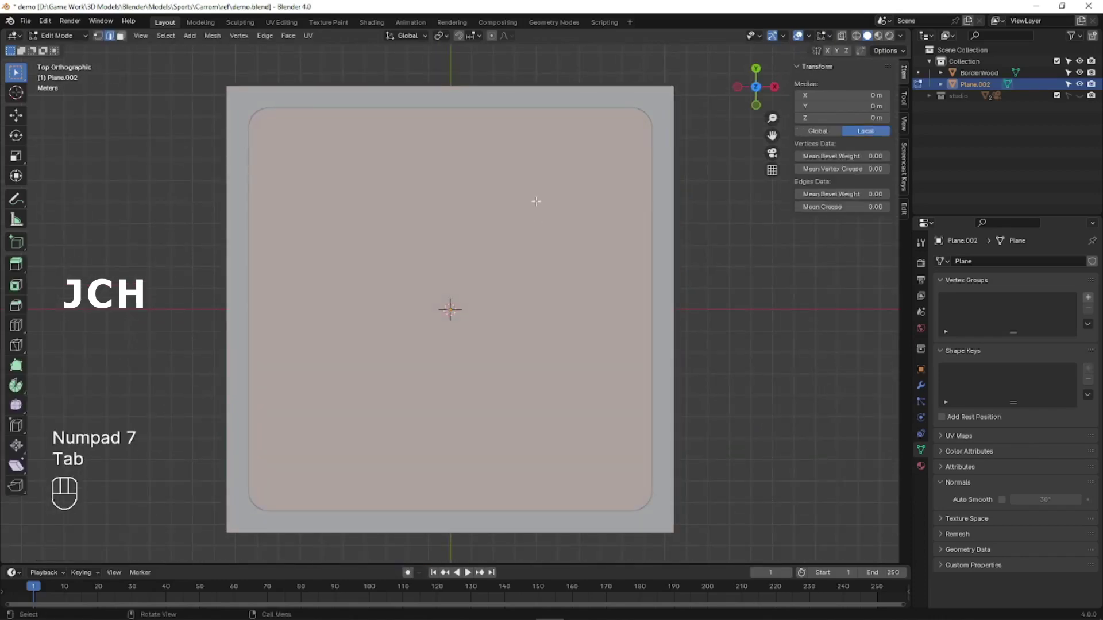
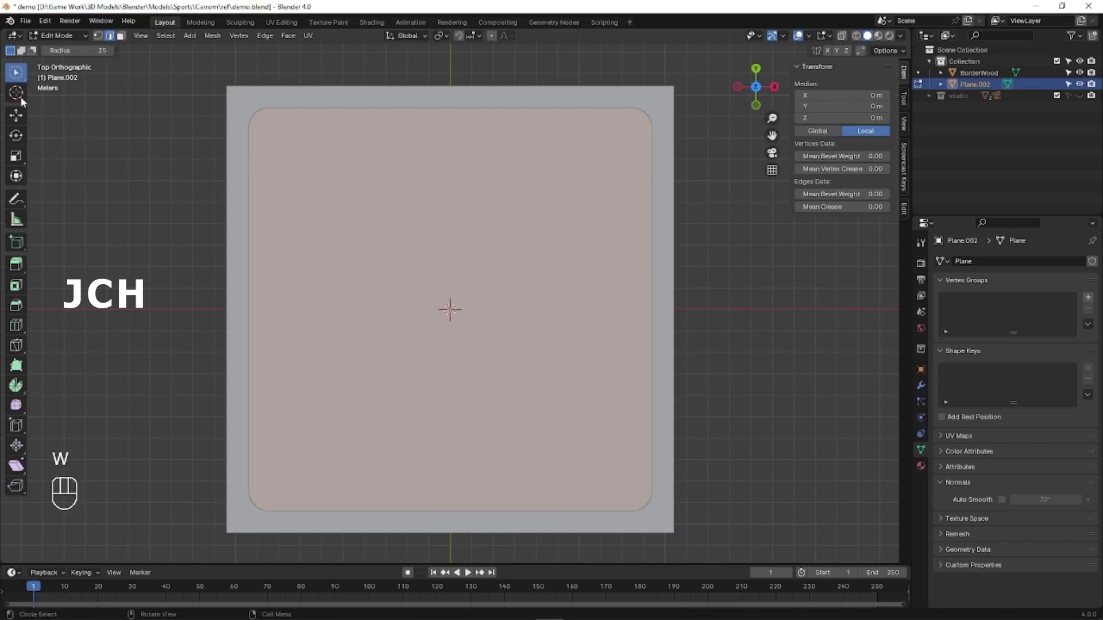
Subdivide the plane into a dense grid of square faces, checking it in X-ray from the top.
{"action": "key", "text": "ctrl+w"}
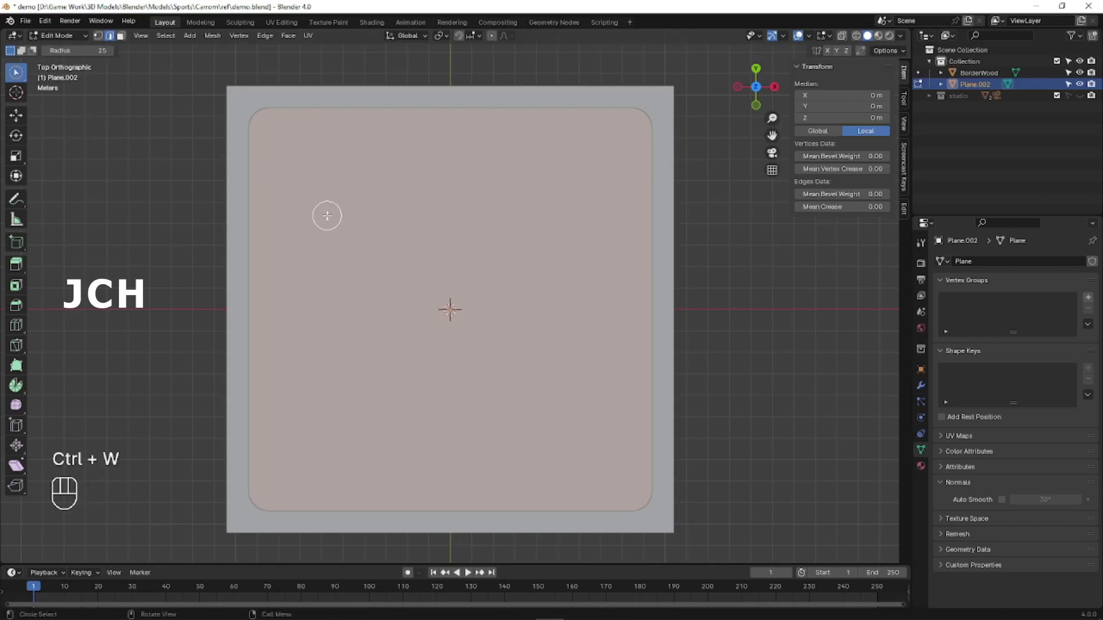
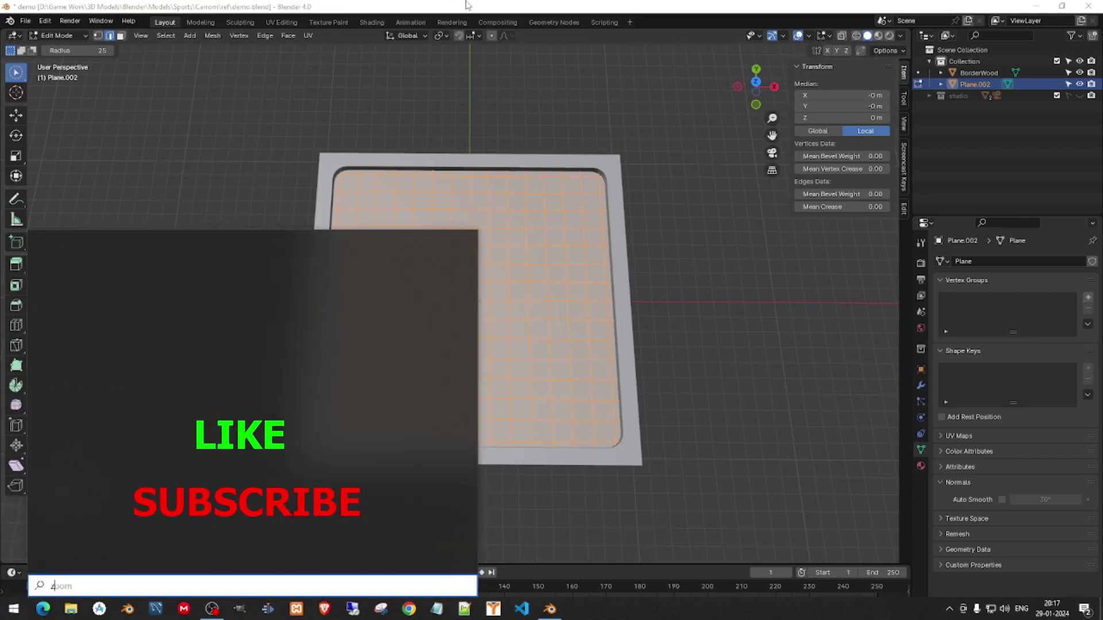
{"action": "key", "text": "shift+z"}
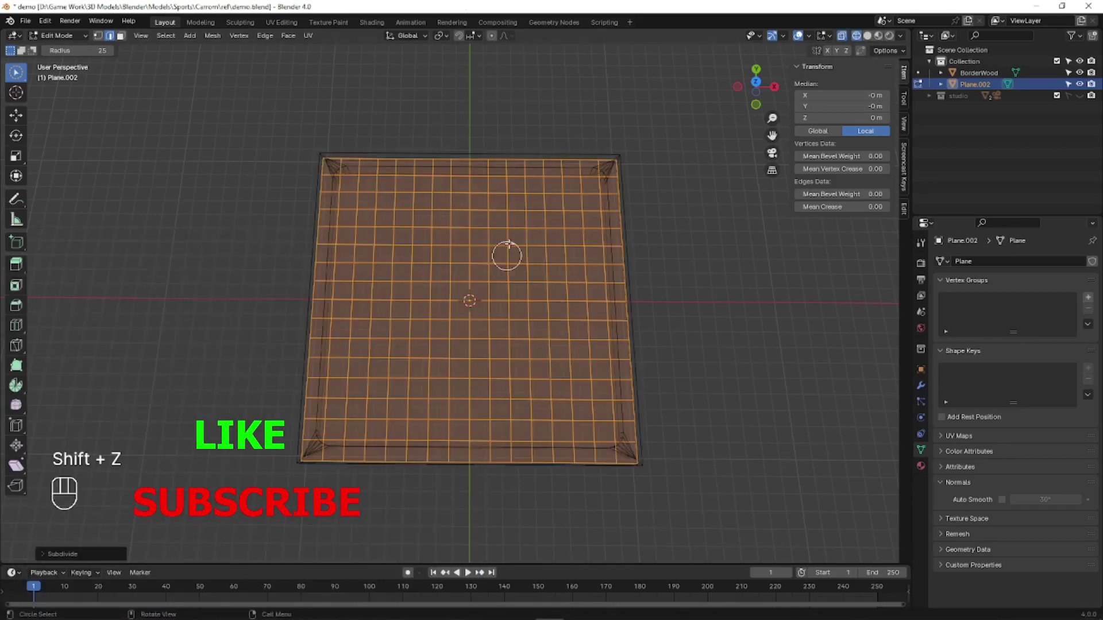
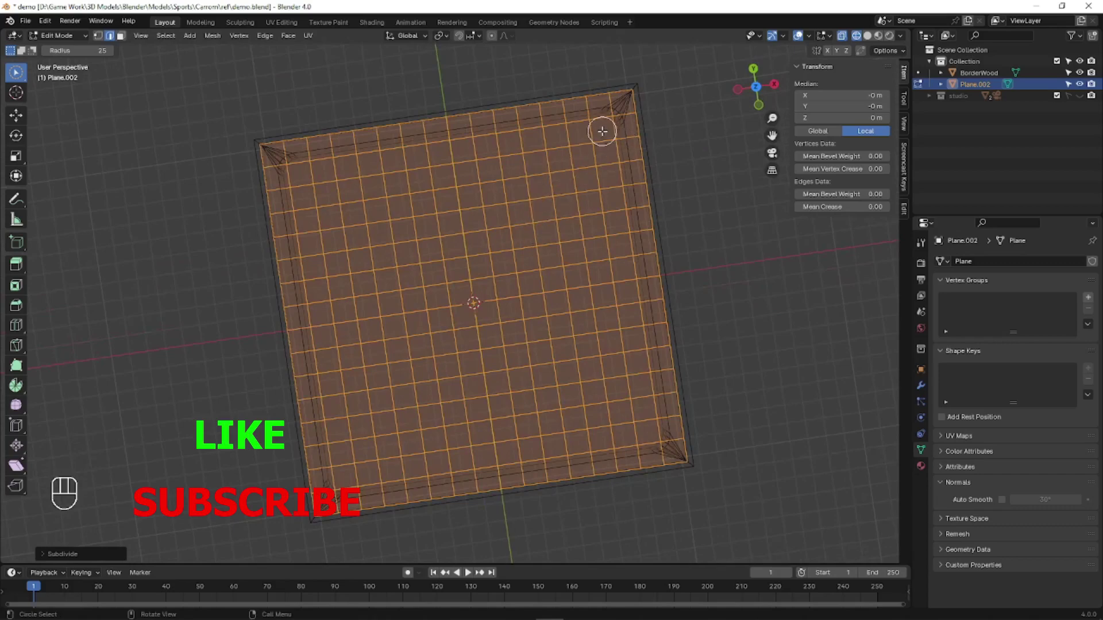
{"action": "key", "text": "KP_7"}
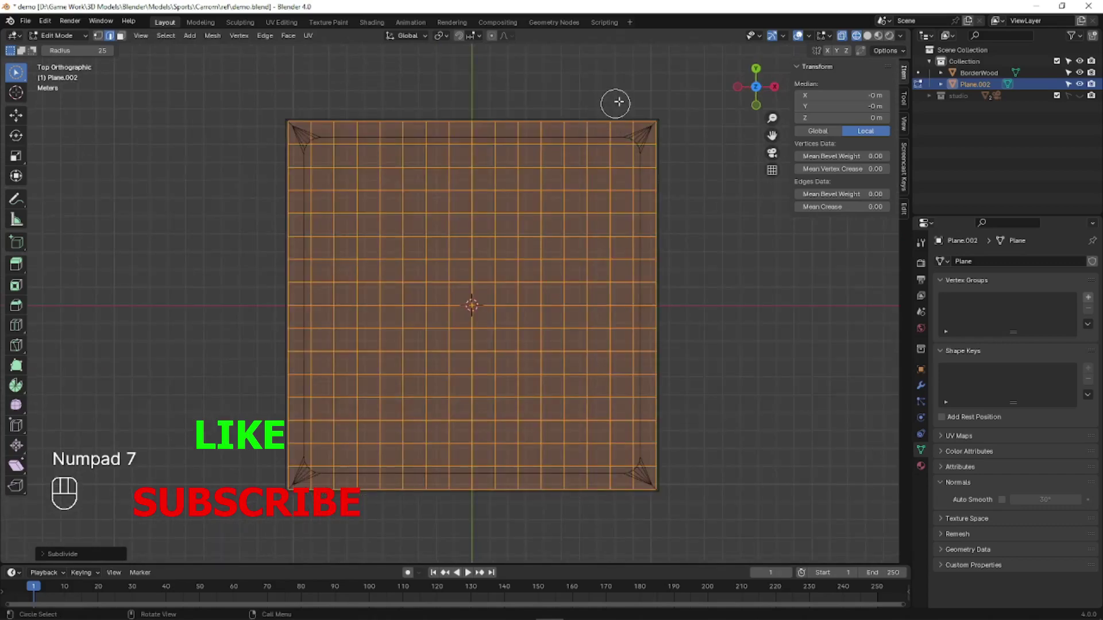
{"action": "key", "text": "shift+z"}
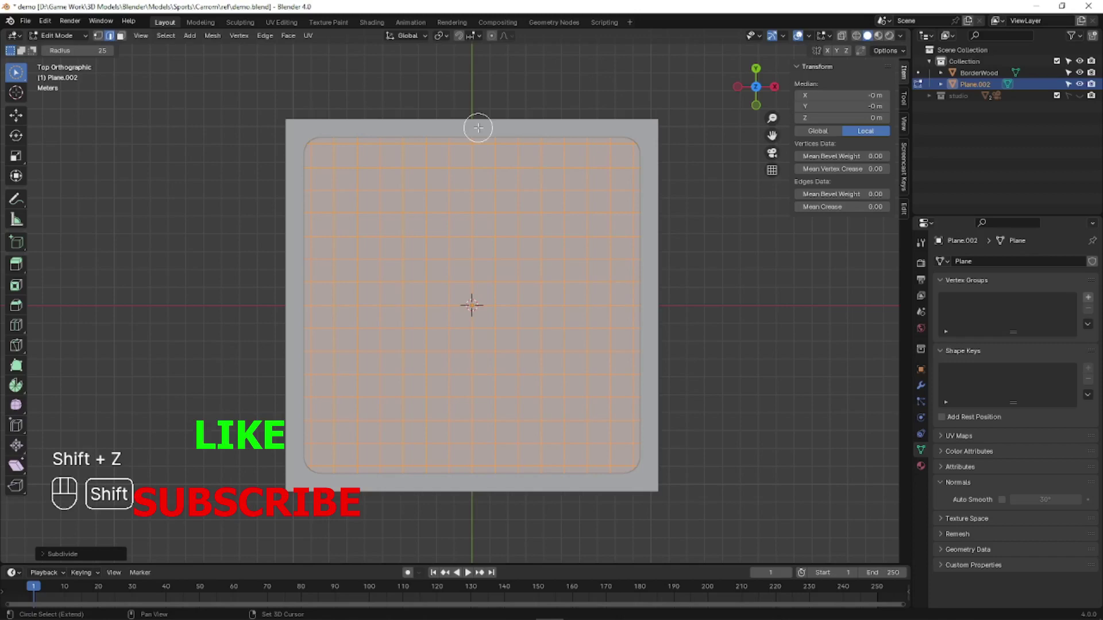
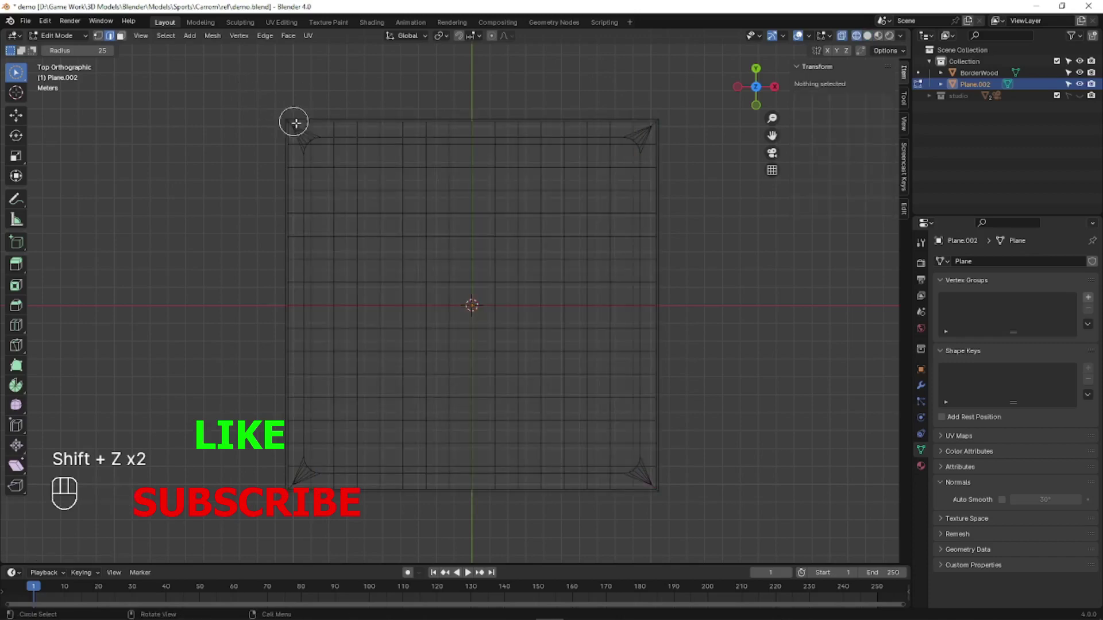
Delete three quadrants of the grid, keeping the upper-right quarter, and bring up the modifier list.
{"action": "key", "text": "a"}
{"action": "key", "text": "1"}
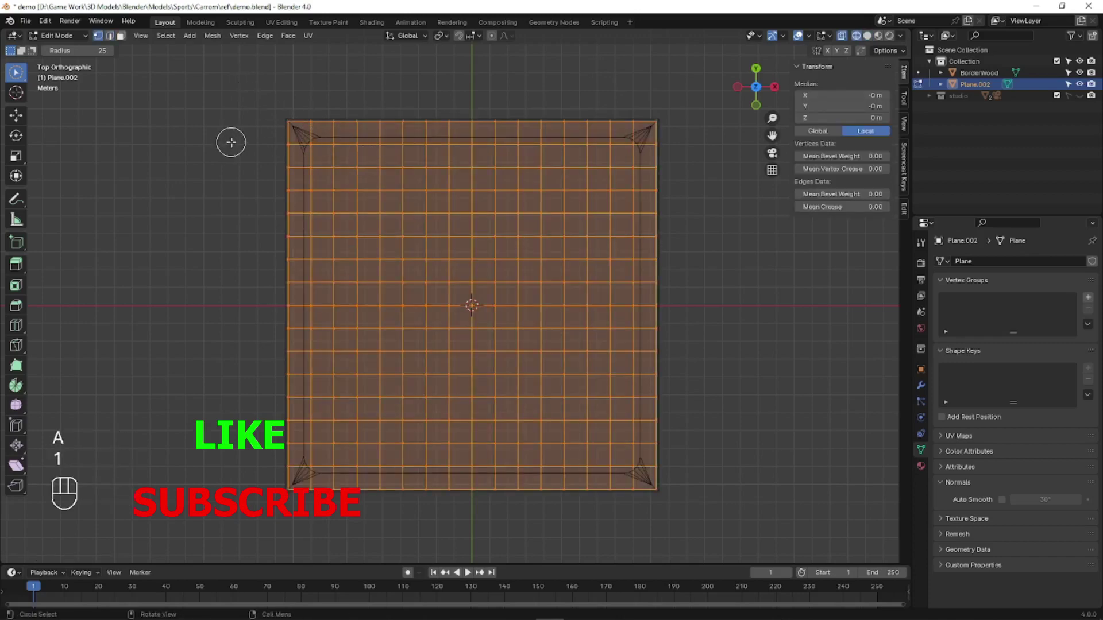
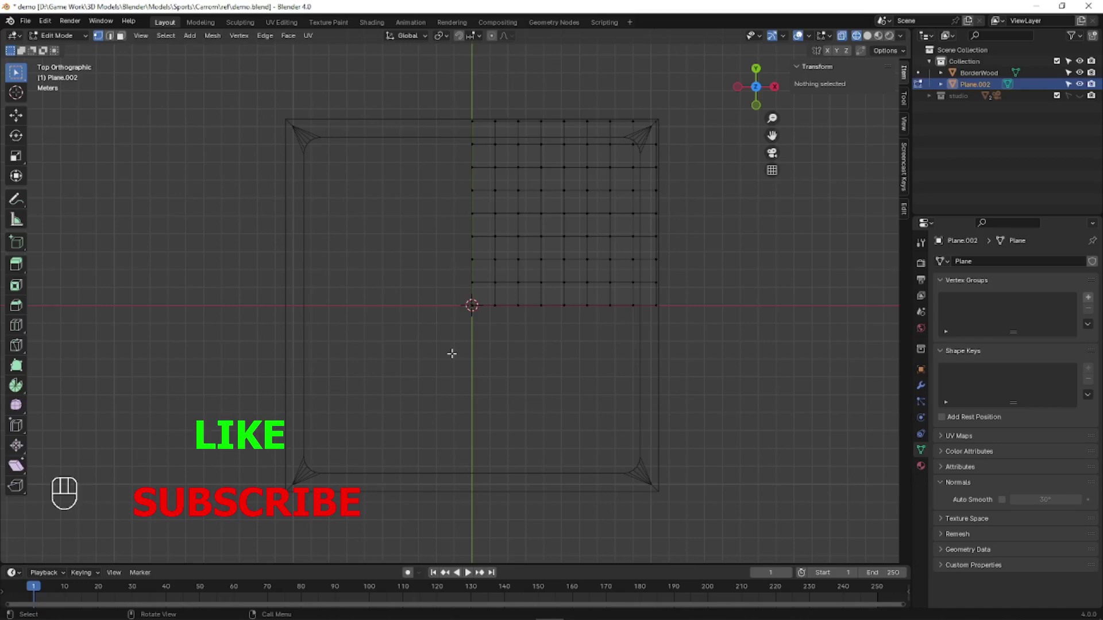
{"action": "left_click", "coordinate": [921, 389]}
{"action": "left_click_drag", "start_coordinate": [998, 263], "coordinate": [1052, 270]}
{"action": "key", "text": "Escape"}
Duplicate the Mirror modifier as Mirror.001 and enable its Y axis so the surface fills the frame.
{"action": "left_click_drag", "start_coordinate": [1045, 269], "coordinate": [1025, 266]}
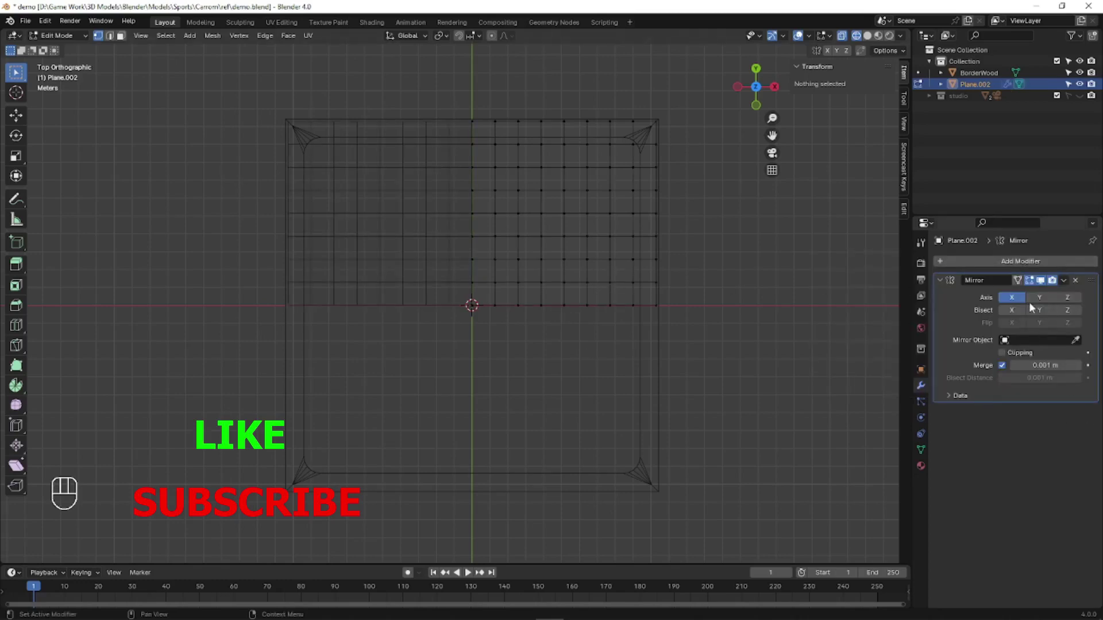
{"action": "left_click", "coordinate": [1096, 278]}
{"action": "left_click", "coordinate": [1096, 282]}
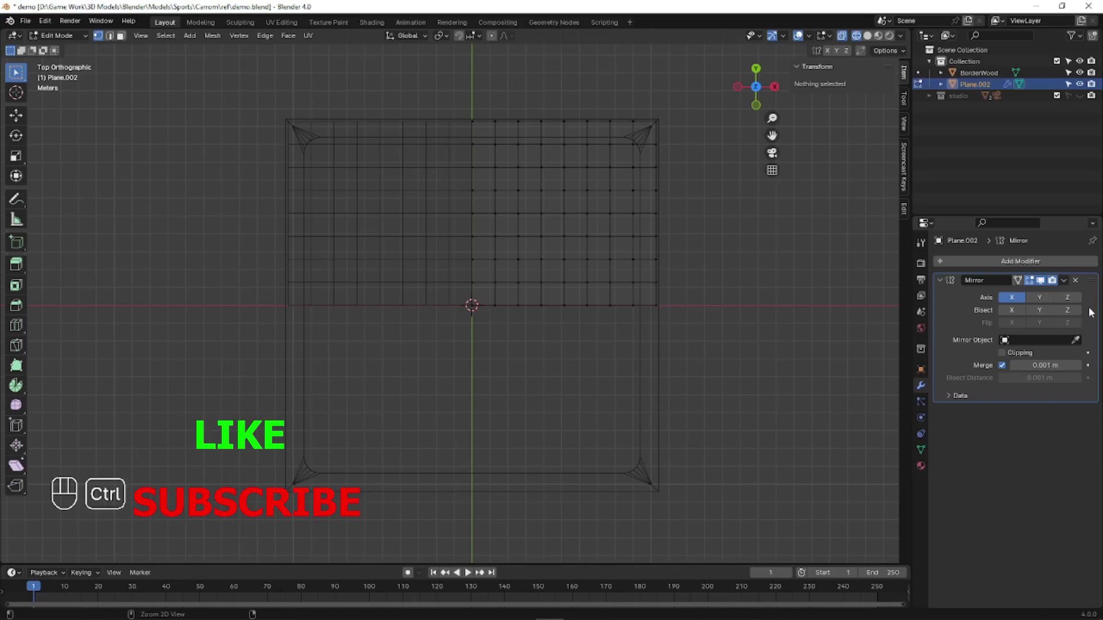
{"action": "key", "text": "shift+d"}
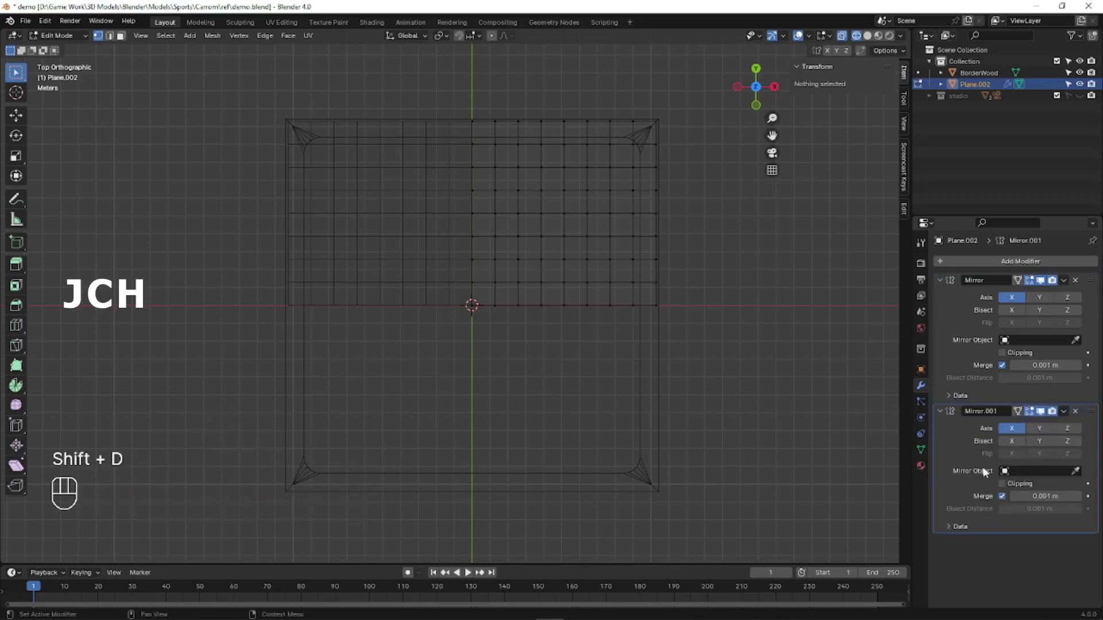
{"action": "left_click", "coordinate": [1045, 432]}
Preview the fully mirrored surface in Object Mode, then re-enter Edit Mode at a corner.
{"action": "left_click_drag", "start_coordinate": [1042, 410], "coordinate": [1043, 410]}
{"action": "key", "text": "shift+z"}
{"action": "key", "text": "Tab"}
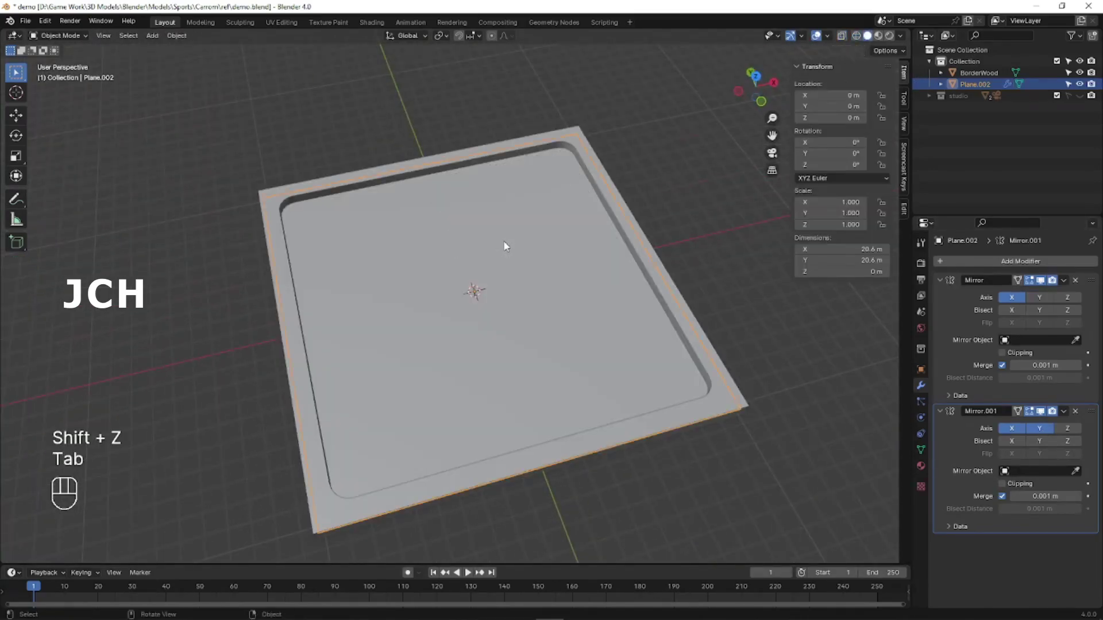
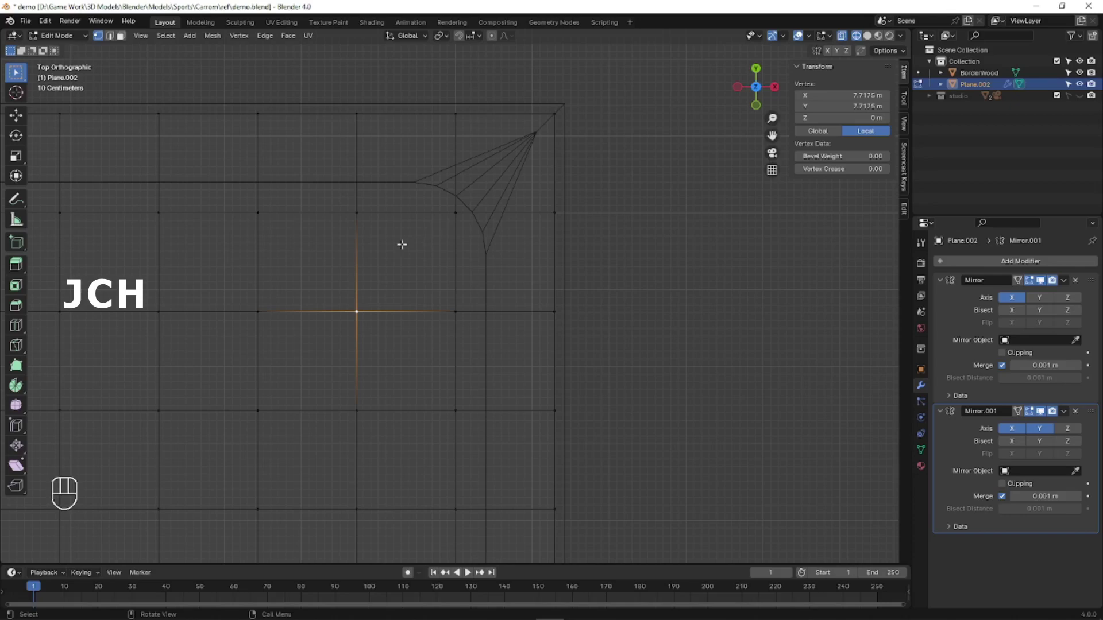
In face select mode pick the face beside the corner, undoing the unwanted edits.
{"action": "key", "text": "3"}
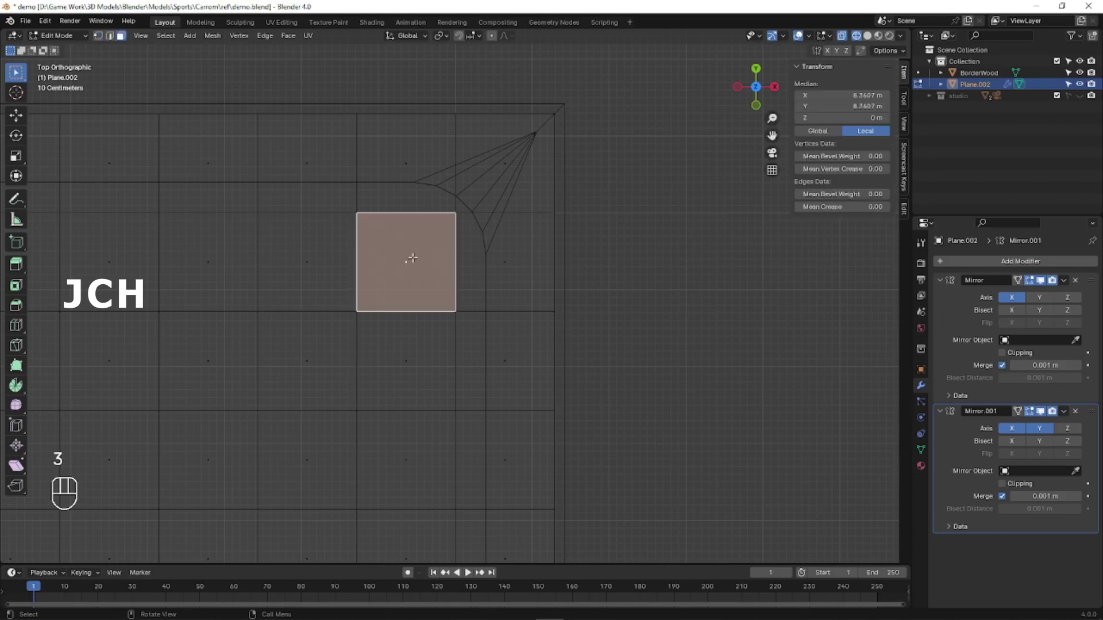
{"action": "left_click_drag", "start_coordinate": [413, 247], "coordinate": [389, 259]}
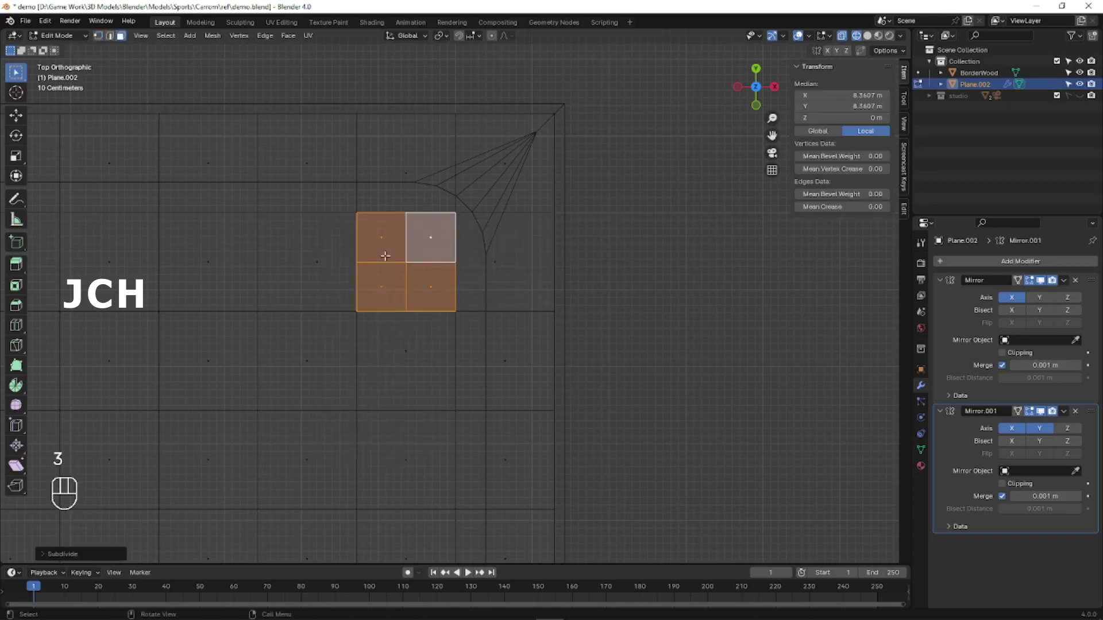
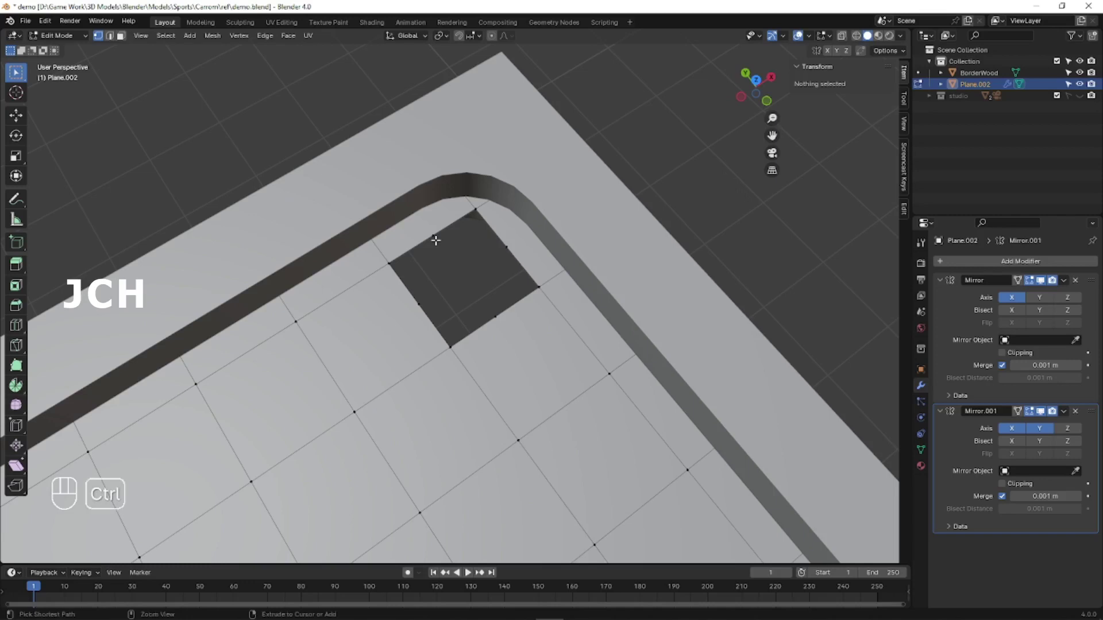
{"action": "key", "text": "ctrl+z"}
{"action": "key", "text": "ctrl+z"}
{"action": "key", "text": "ctrl+z"}
{"action": "key", "text": "ctrl+z"}
Slide an edge across the surface to reshape the square corner opening.
{"action": "key", "text": "ctrl+z"}
{"action": "key", "text": "ctrl+r"}
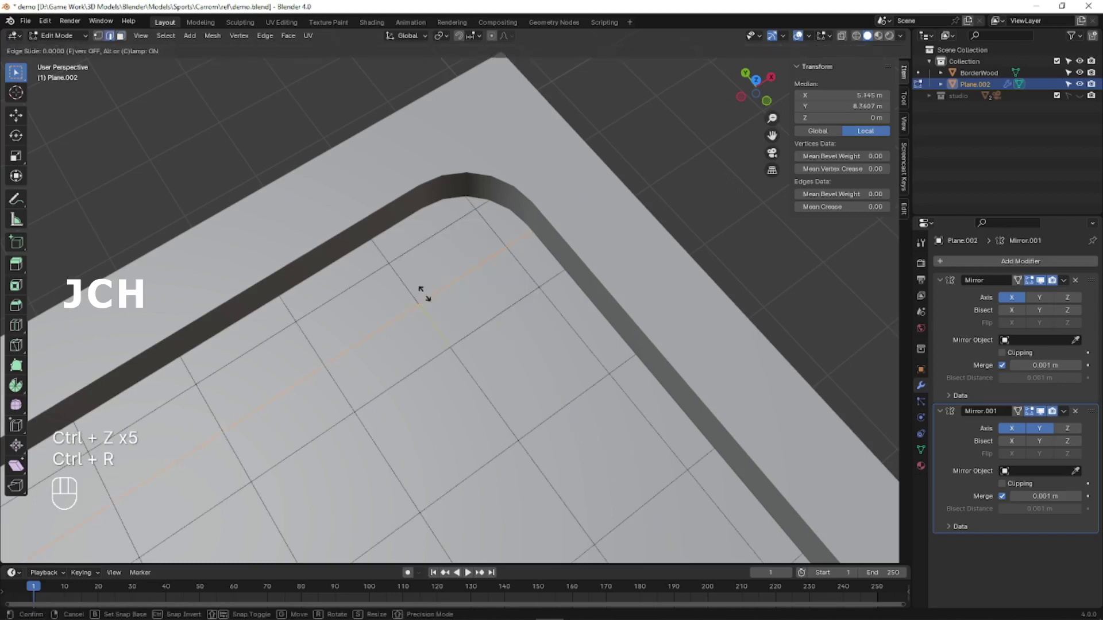
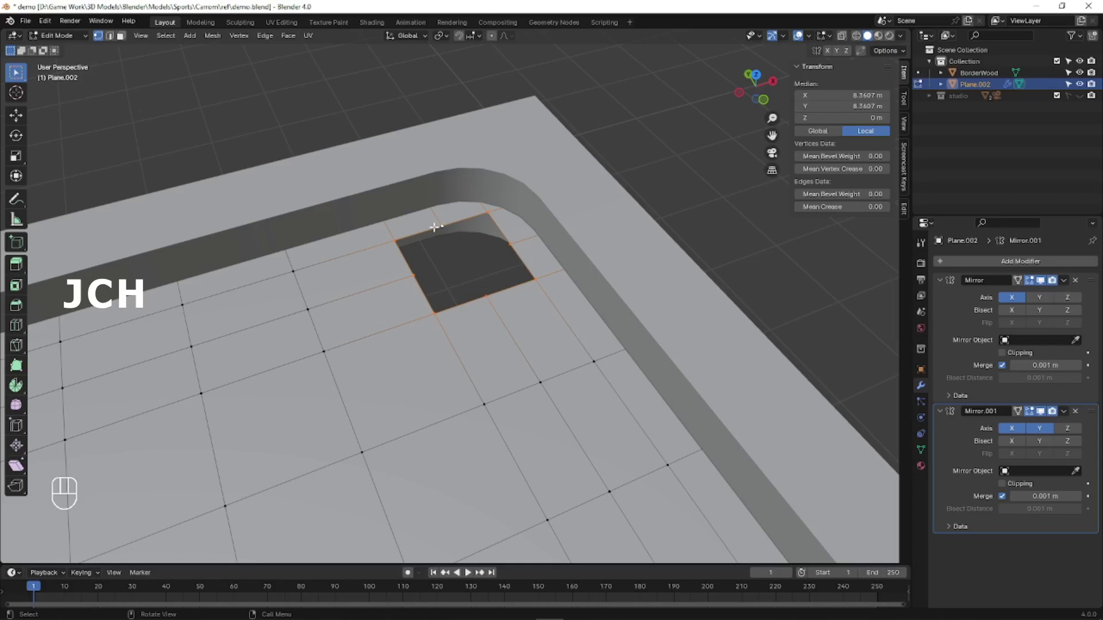
In wireframe top view, round the hole's ring with its spokes into an octagonal outline.
{"action": "key", "text": "shift+z"}
{"action": "key", "text": "1"}
{"action": "key", "text": "KP_7"}
{"action": "left_click_drag", "start_coordinate": [422, 244], "coordinate": [471, 222]}
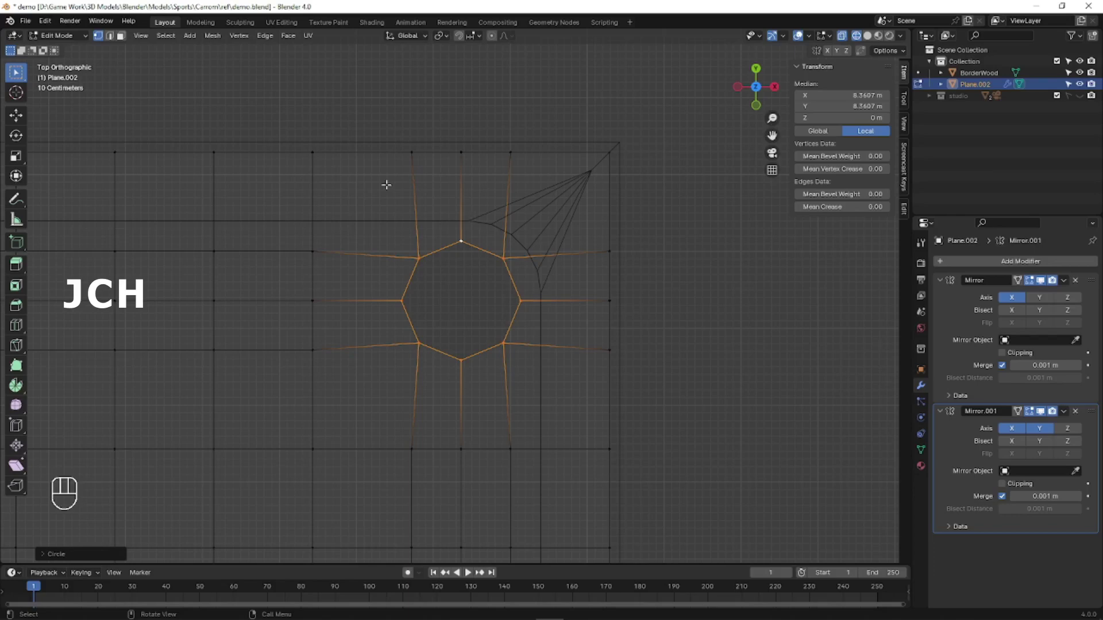
{"action": "left_click_drag", "start_coordinate": [55, 22], "coordinate": [91, 172]}
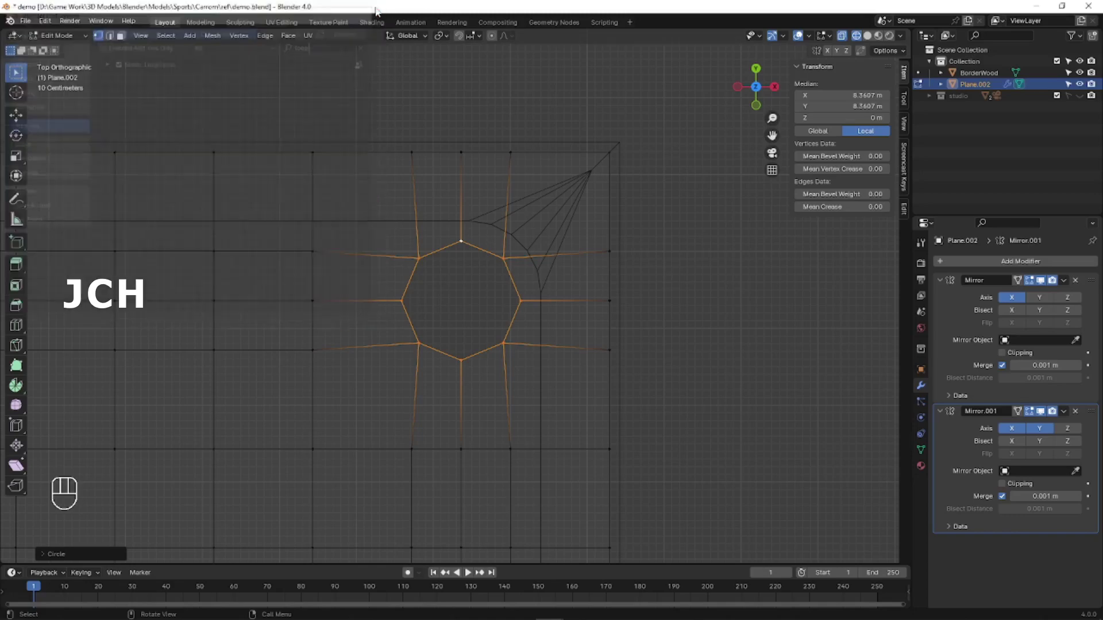
{"action": "left_click_drag", "start_coordinate": [455, 204], "coordinate": [428, 147]}
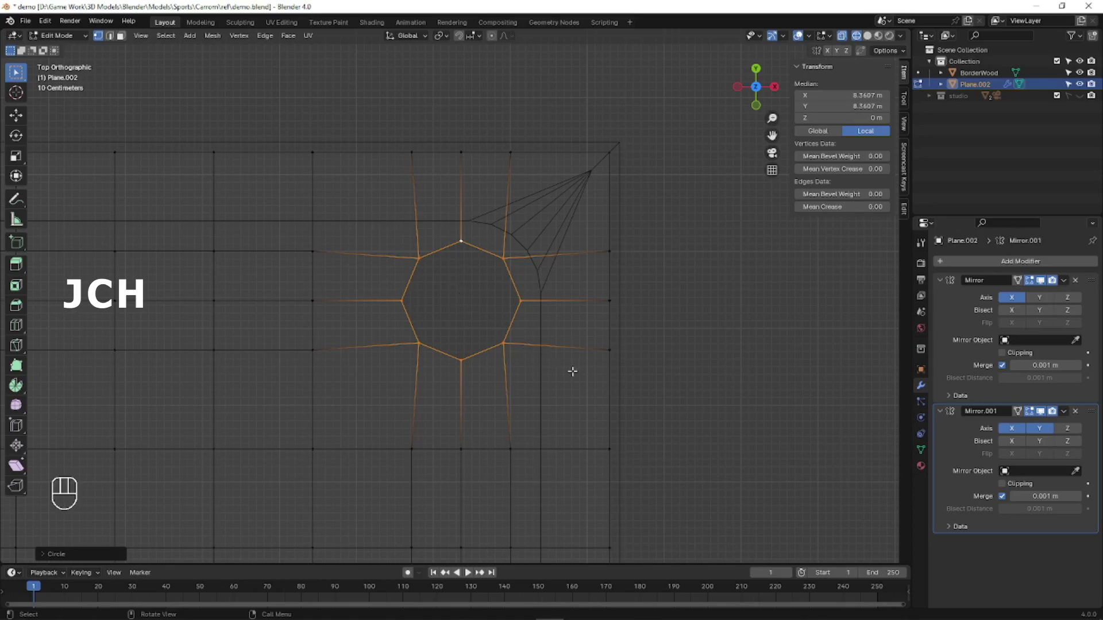
Scale the octagonal pocket outline larger and return to solid Object Mode to inspect it.
{"action": "key", "text": "s"}
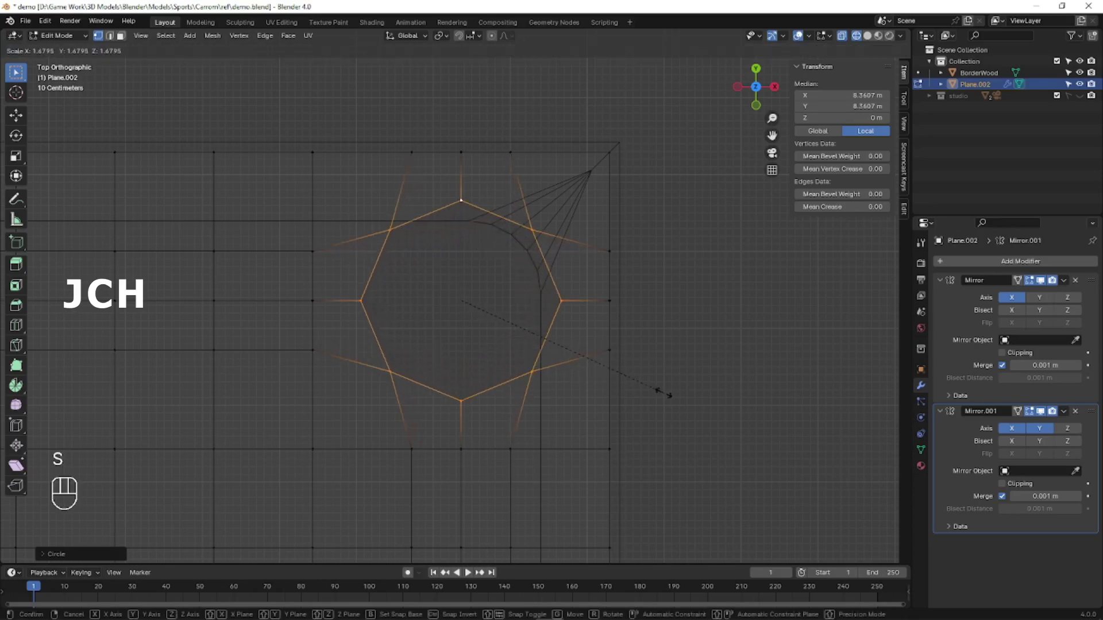
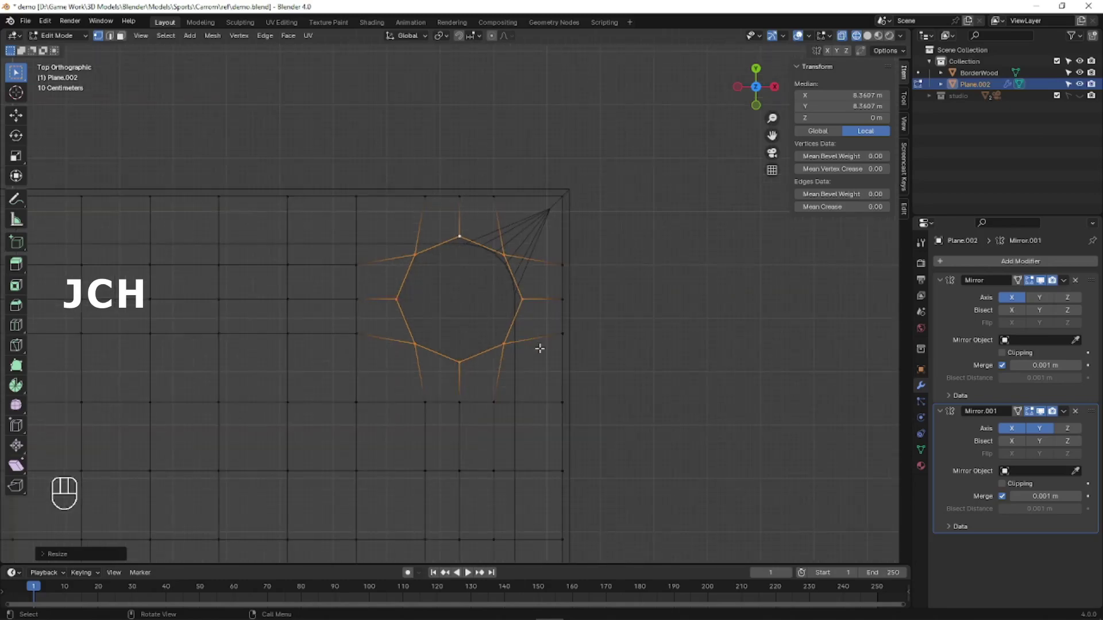
{"action": "key", "text": "Tab"}
{"action": "left_click_drag", "start_coordinate": [466, 319], "coordinate": [502, 262]}
{"action": "key", "text": "shift+z"}
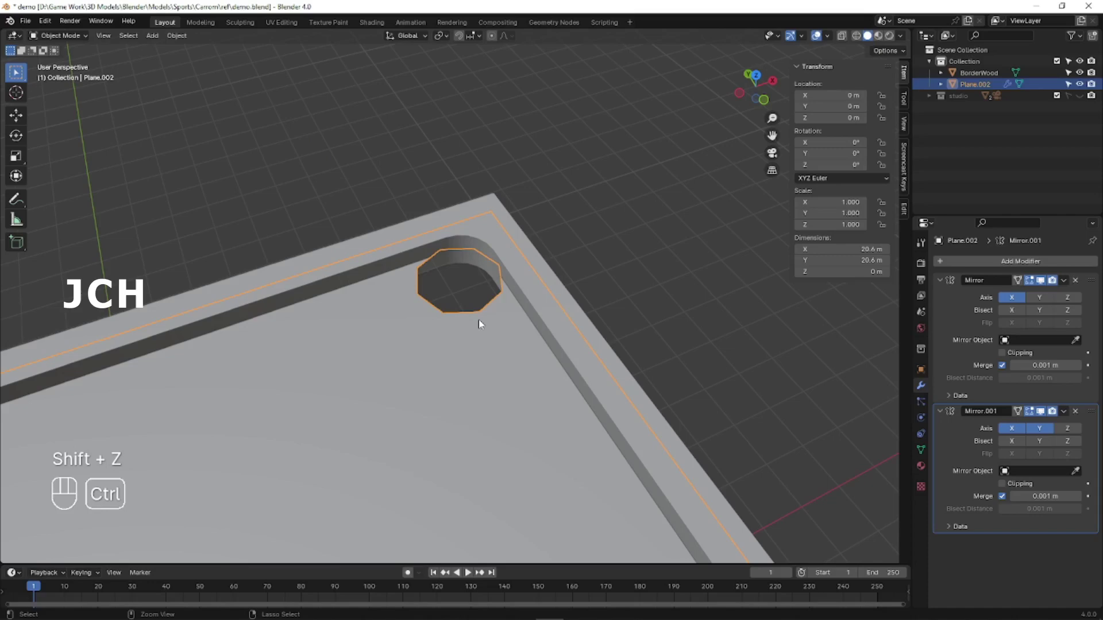
Add a Subdivision Surface modifier so the pockets become round, checking all four corners.
{"action": "key", "text": "ctrl+3"}
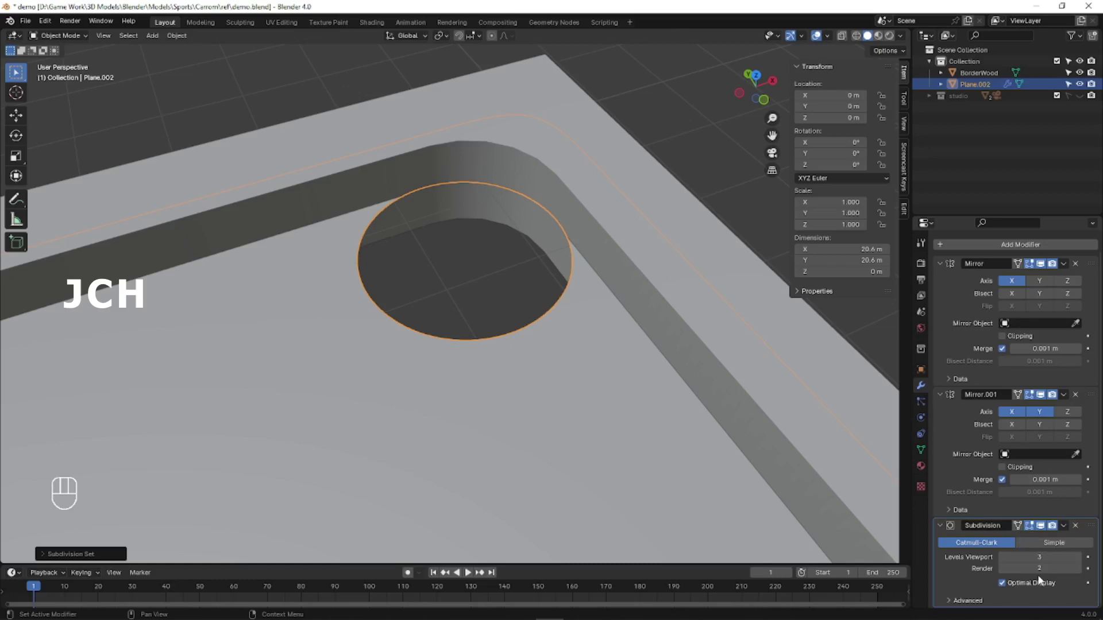
{"action": "left_click", "coordinate": [688, 162]}
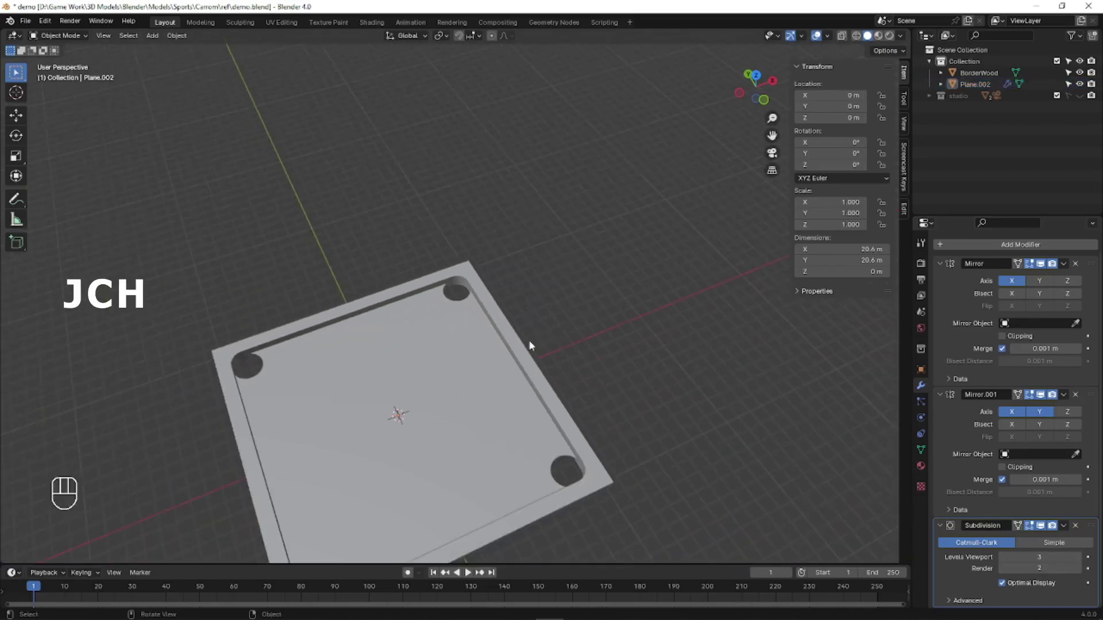
{"action": "left_click_drag", "start_coordinate": [498, 347], "coordinate": [515, 240]}
{"action": "left_click_drag", "start_coordinate": [499, 280], "coordinate": [470, 305]}
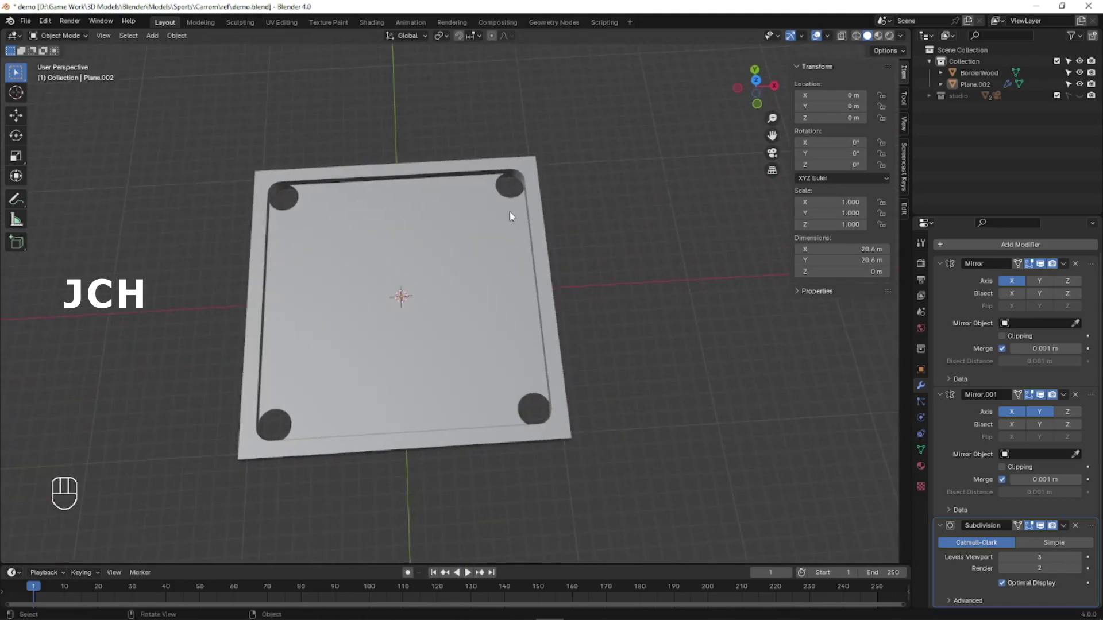
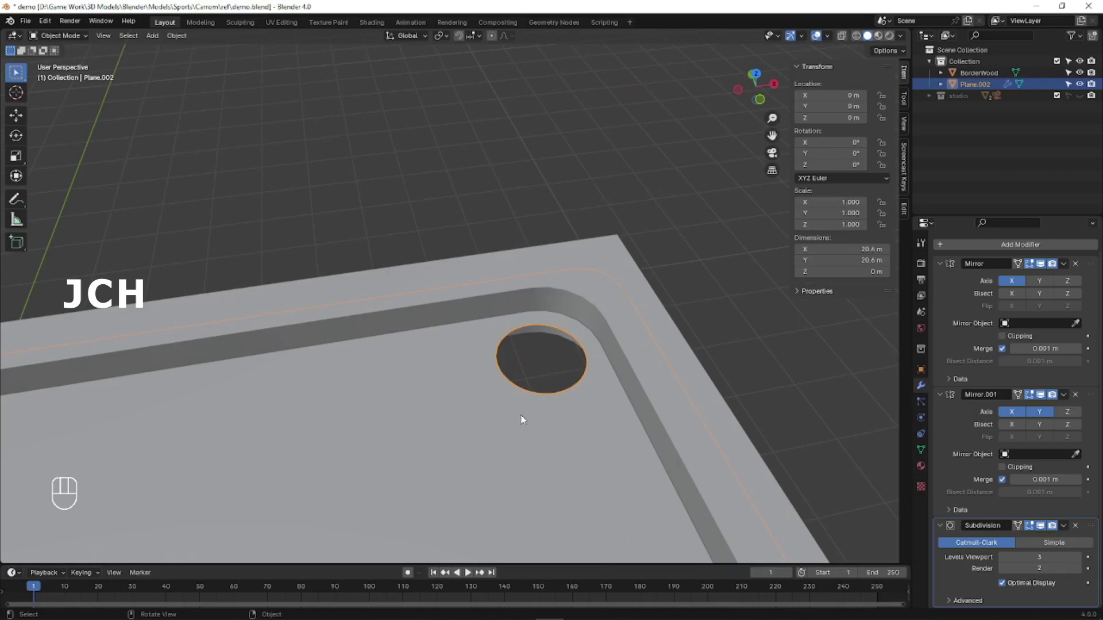
In top view grab the pocket ring diagonally toward the board corner against the rail.
{"action": "key", "text": "Tab"}
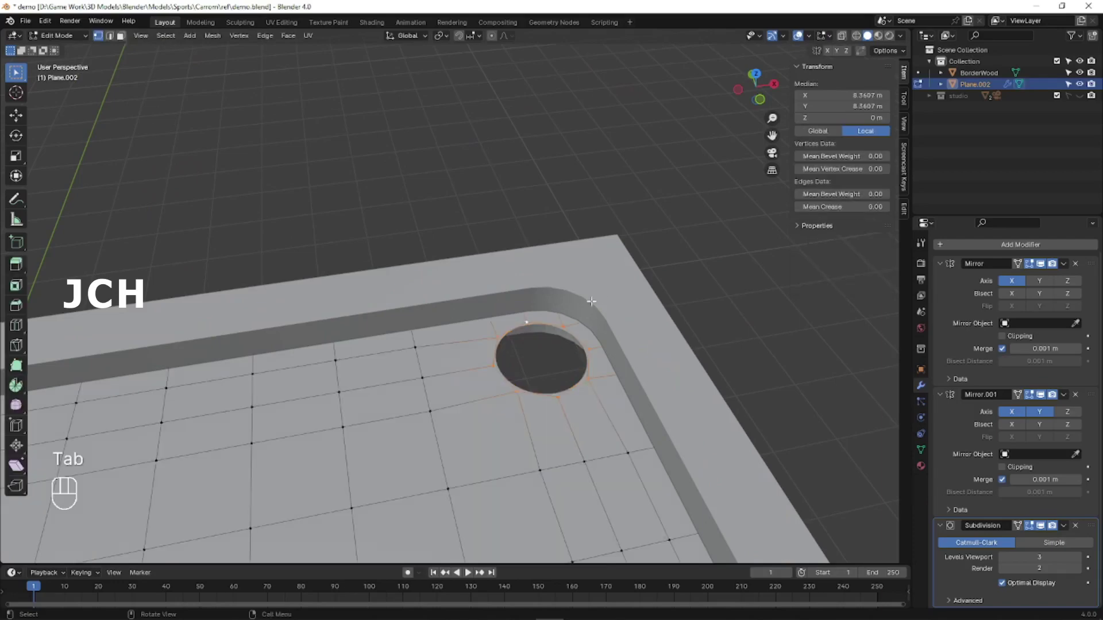
{"action": "key", "text": "KP_7"}
{"action": "key", "text": "shift+z"}
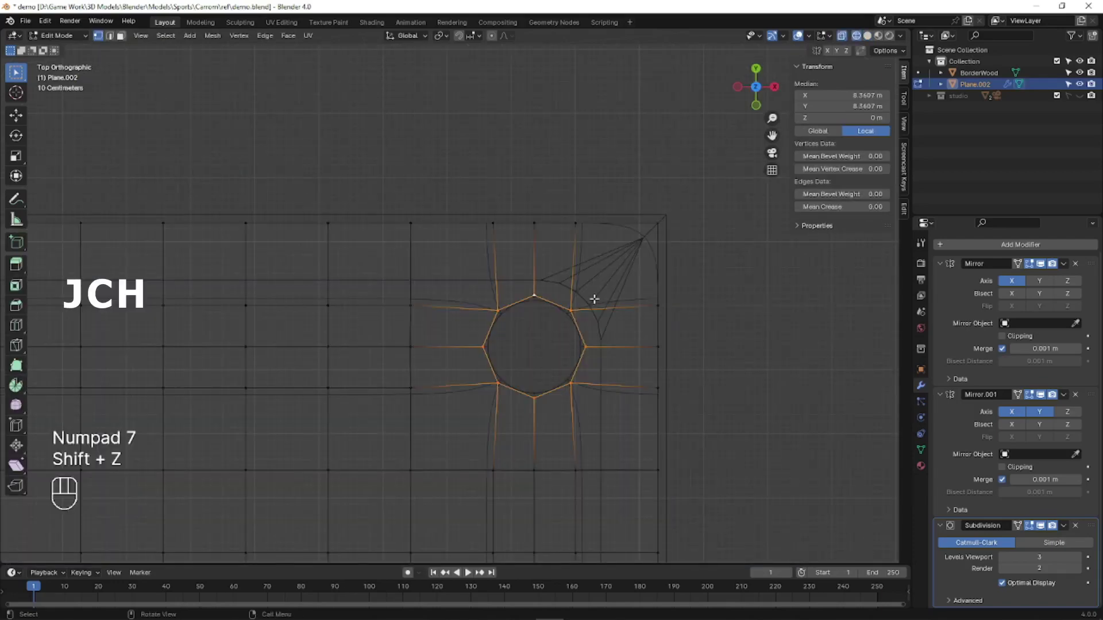
{"action": "key", "text": "g"}
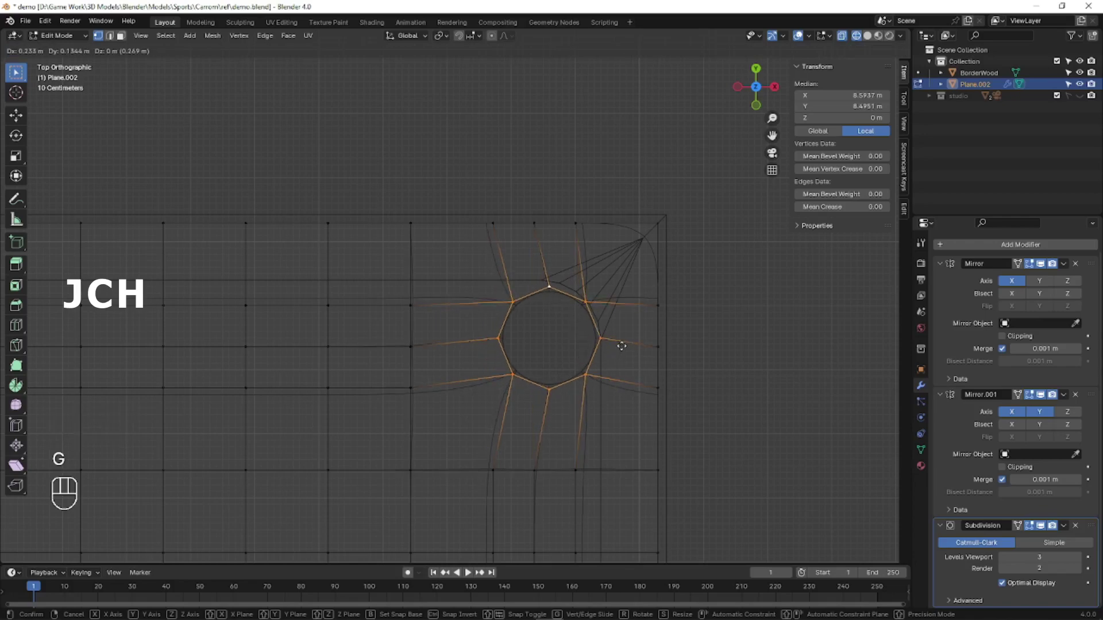
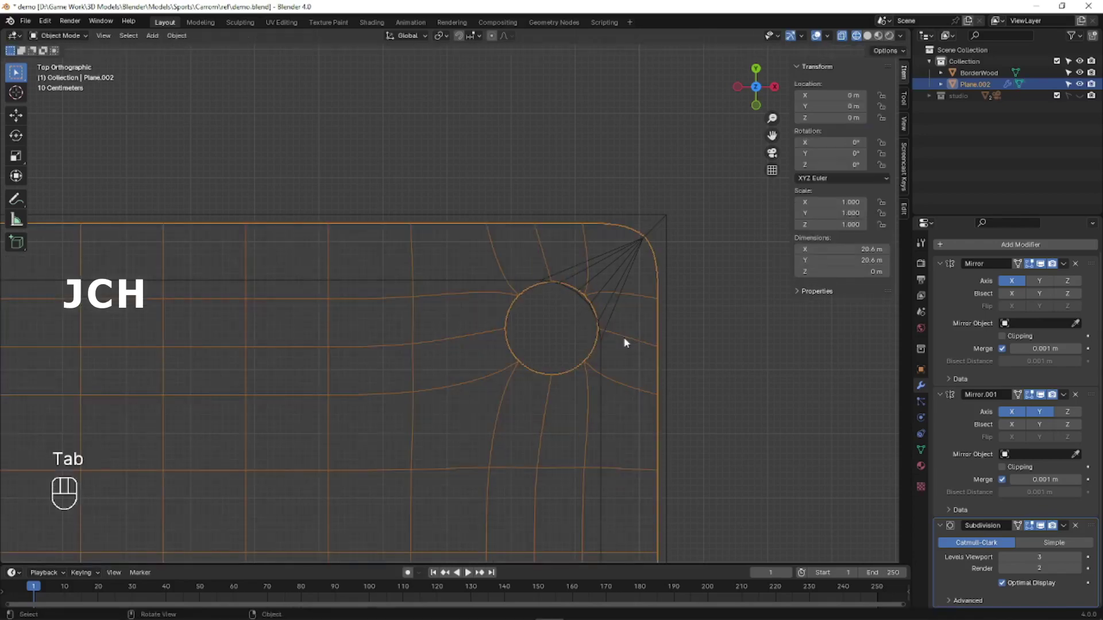
Leave Edit Mode and orbit the board to check the moved, mirrored pocket holes.
{"action": "key", "text": "shift+z"}
{"action": "left_click_drag", "start_coordinate": [573, 365], "coordinate": [605, 283]}
{"action": "left_click_drag", "start_coordinate": [658, 171], "coordinate": [549, 253]}
{"action": "left_click_drag", "start_coordinate": [549, 253], "coordinate": [564, 245]}
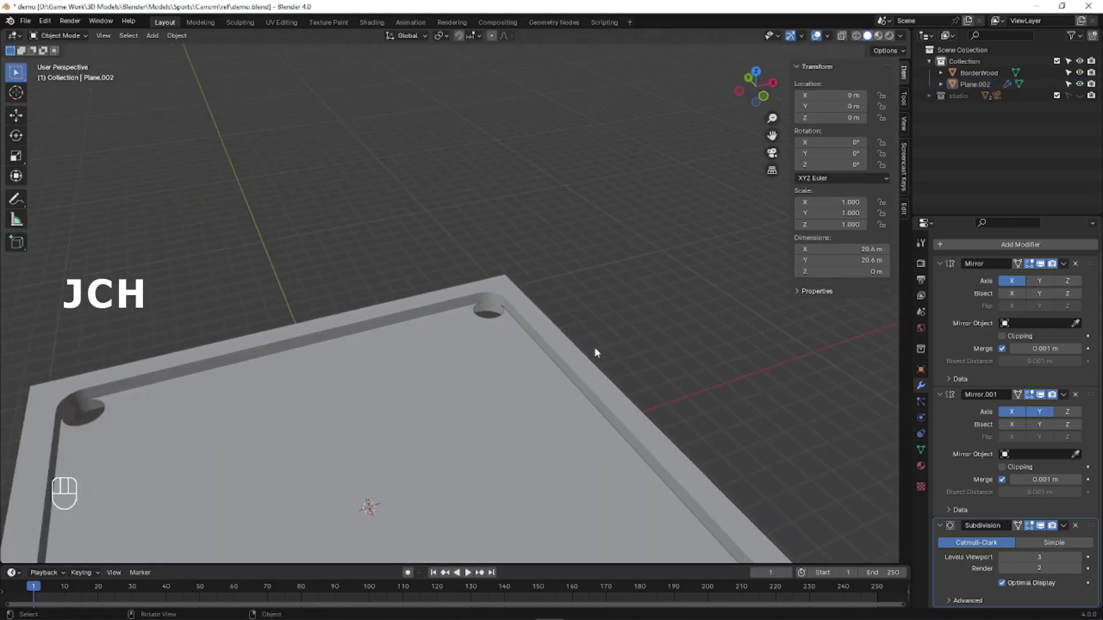
{"action": "left_click_drag", "start_coordinate": [520, 392], "coordinate": [533, 282]}
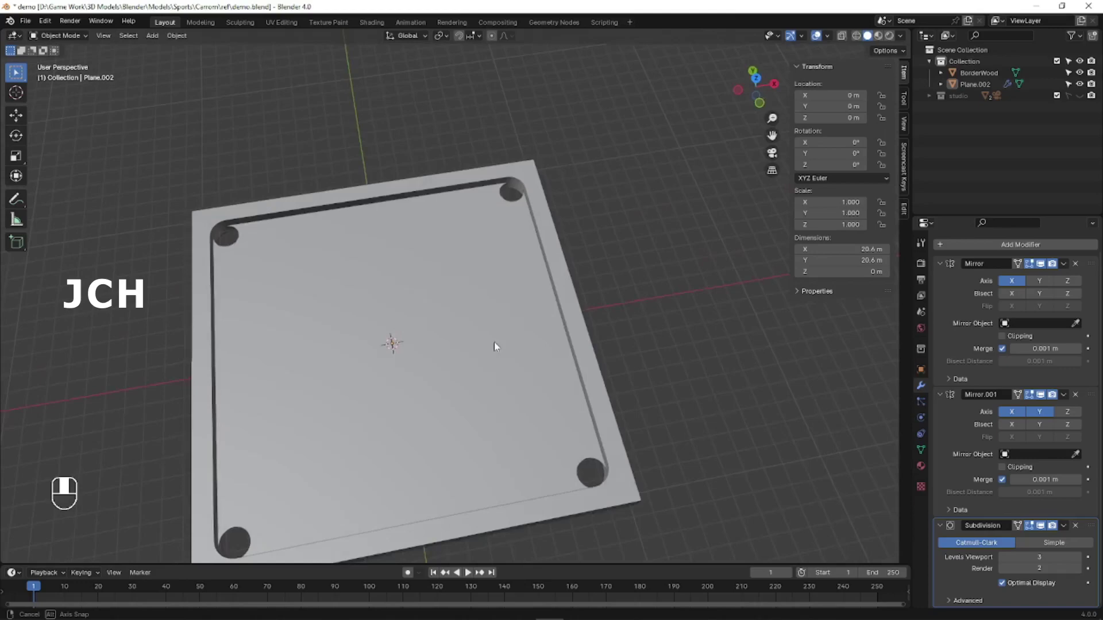
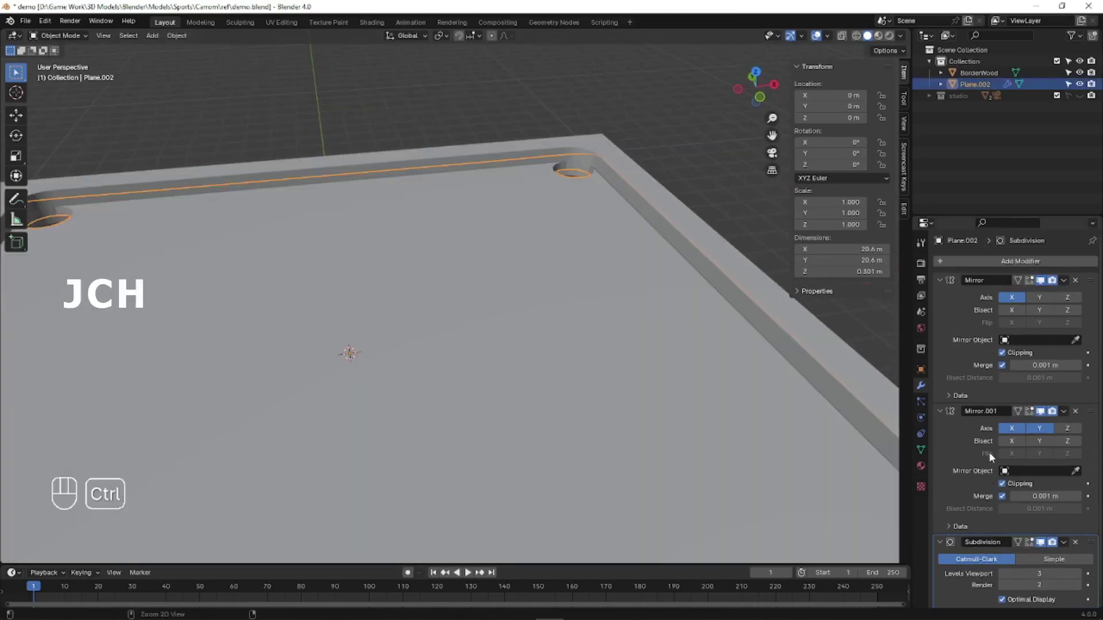
Apply both Mirror modifiers so Plane.002 is one mesh with four pockets, leaving only Subdivision.
{"action": "key", "text": "ctrl+a"}
{"action": "key", "text": "ctrl+a"}
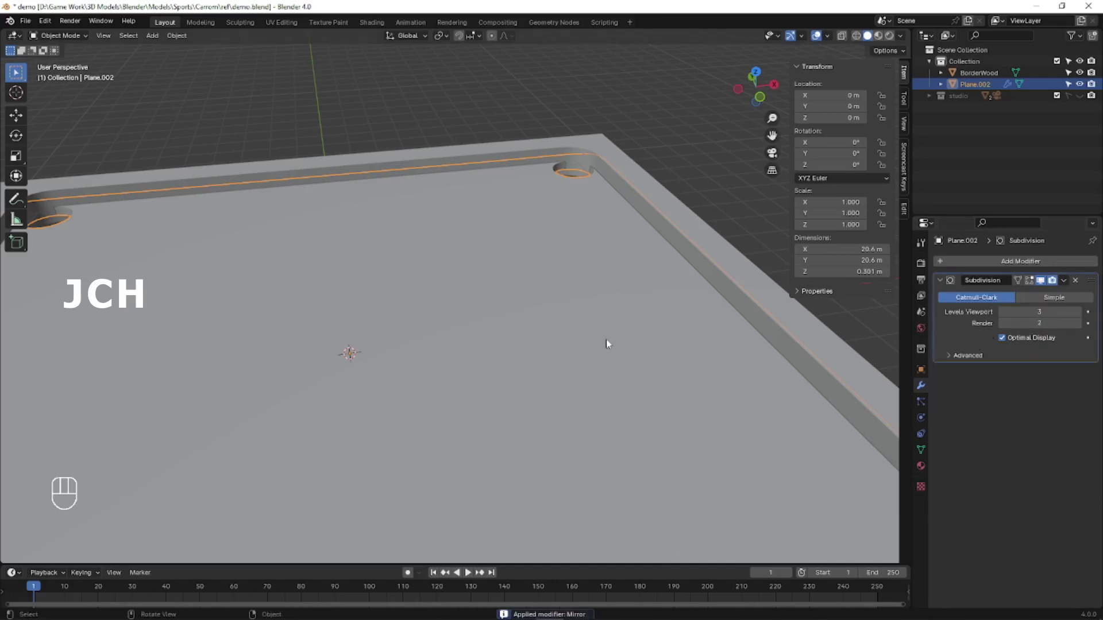
{"action": "key", "text": "Tab"}
{"action": "key", "text": "Tab"}
Orbit around the applied board surface and select its mesh for further editing.
{"action": "left_click_drag", "start_coordinate": [522, 295], "coordinate": [514, 222]}
{"action": "left_click_drag", "start_coordinate": [514, 222], "coordinate": [513, 183]}
{"action": "left_click_drag", "start_coordinate": [507, 179], "coordinate": [519, 305]}
{"action": "left_click", "coordinate": [519, 312]}
{"action": "left_click", "coordinate": [398, 229]}
{"action": "left_click_drag", "start_coordinate": [407, 238], "coordinate": [429, 261]}
{"action": "middle_click", "coordinate": [471, 321]}
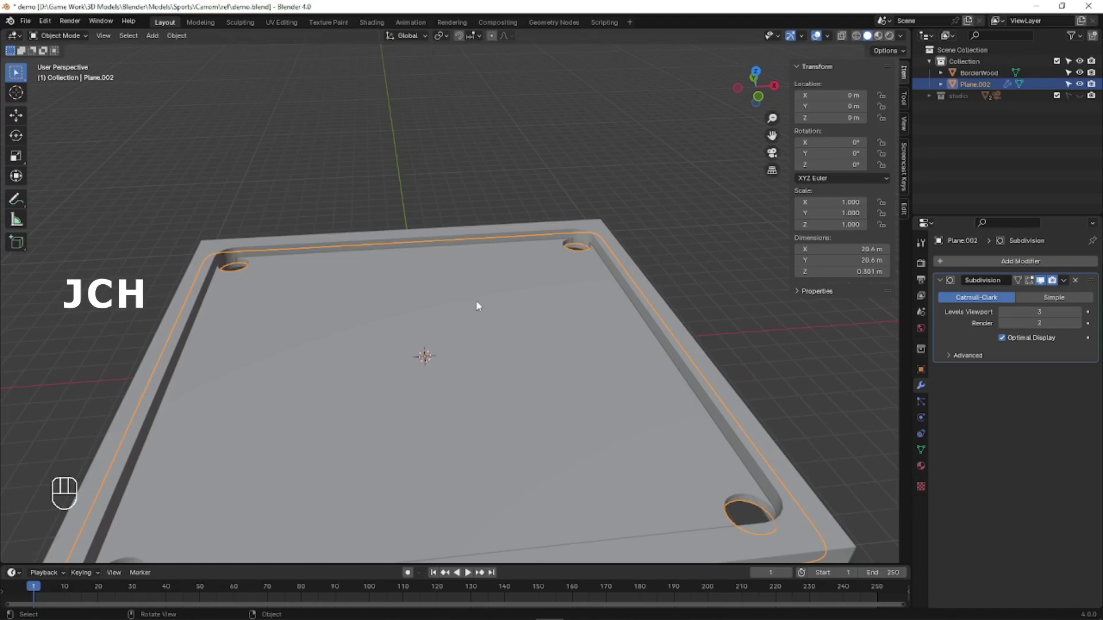